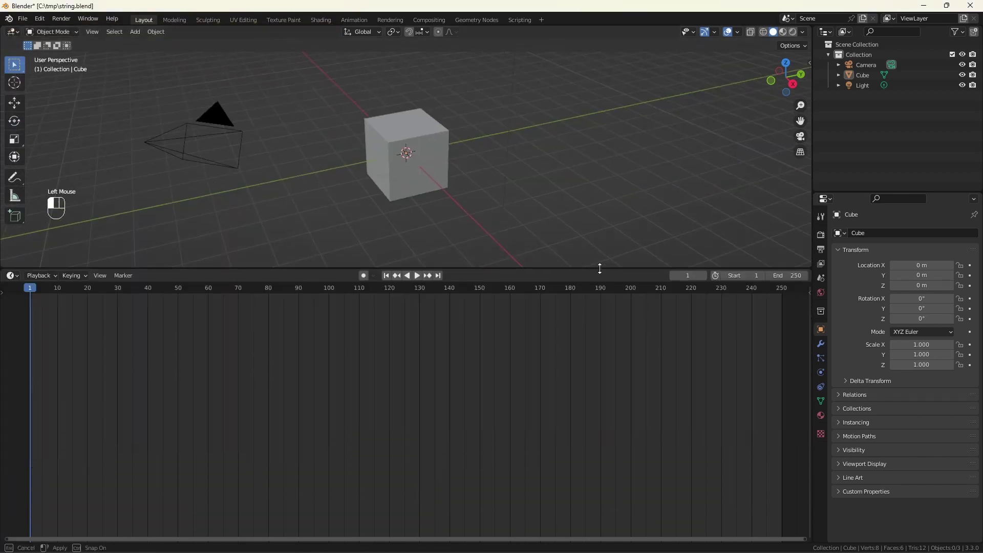
- Switch the bottom area to the Geometry Node Editor and start a new node tree on the cube
{"action": "left_click_drag", "start_coordinate": [11, 287], "coordinate": [55, 370]}
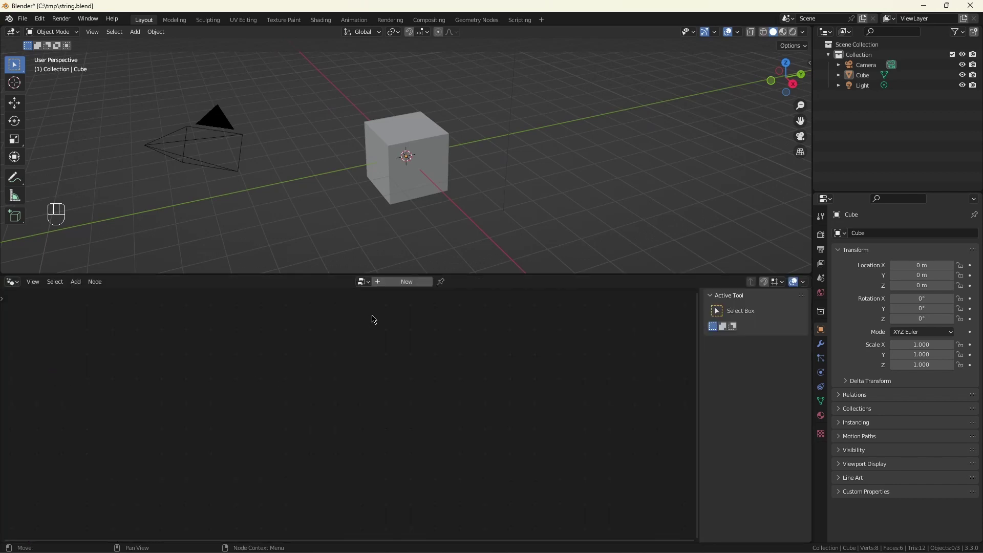
{"action": "left_click", "coordinate": [396, 286]}
{"action": "right_click", "coordinate": [297, 480]}
{"action": "right_click", "coordinate": [296, 483]}
{"action": "left_click", "coordinate": [285, 467]}
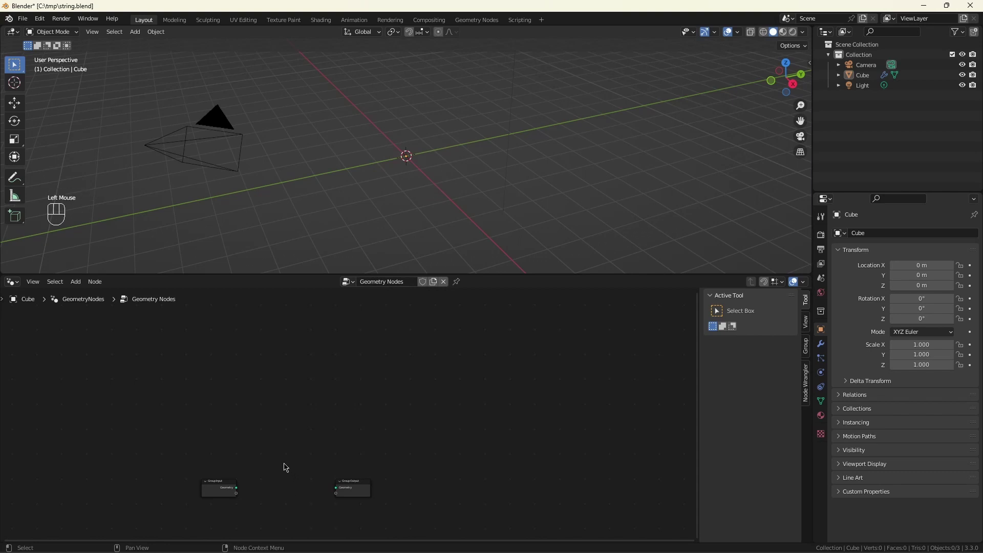
- Add a Curve Circle node wired to the Group Output and view the circle from above
{"action": "key", "text": "shift+a"}
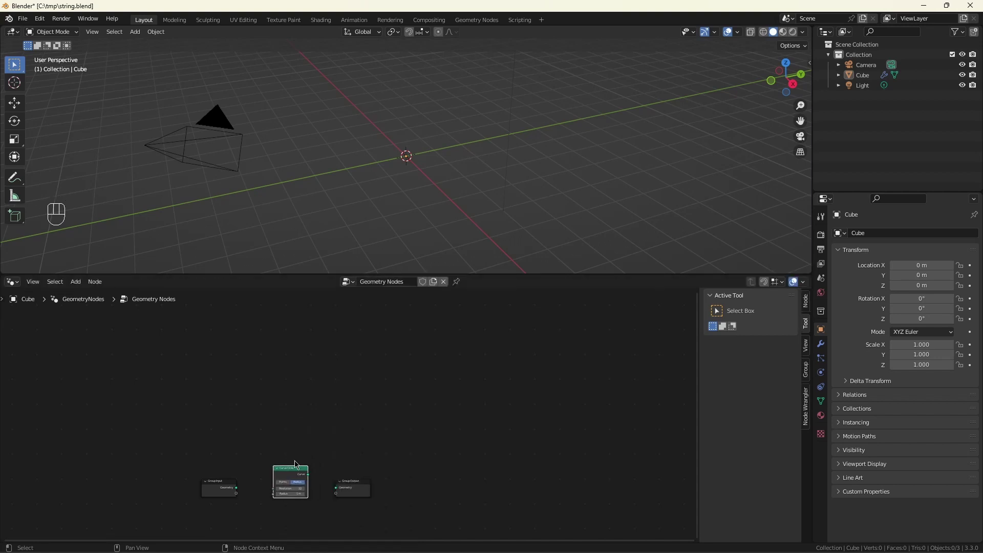
{"action": "left_click_drag", "start_coordinate": [309, 476], "coordinate": [333, 492]}
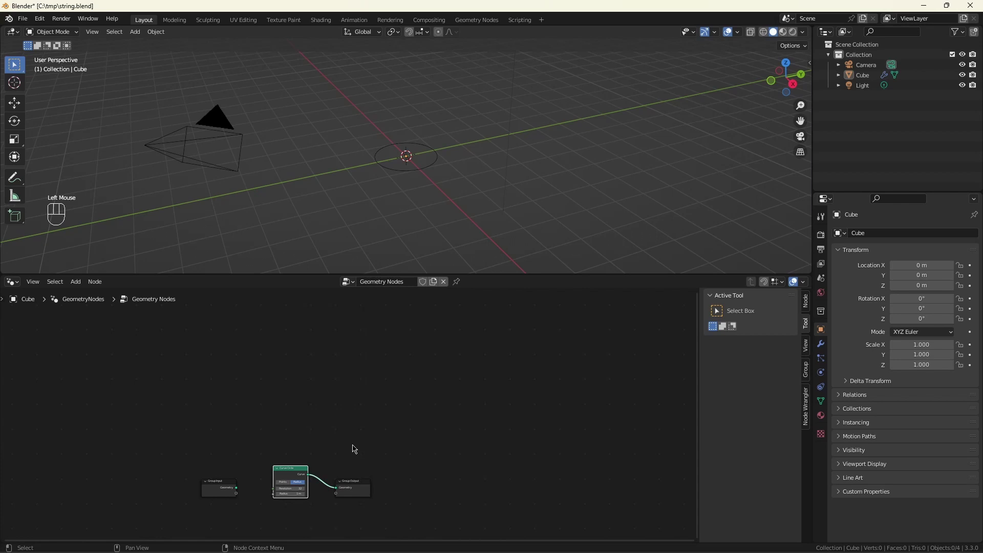
{"action": "scroll", "scroll_direction": "up", "scroll_amount": 3}
{"action": "left_click_drag", "start_coordinate": [433, 168], "coordinate": [408, 234]}
{"action": "scroll", "scroll_direction": "down", "scroll_amount": 3}
{"action": "scroll", "scroll_direction": "up", "scroll_amount": 3}
{"action": "scroll", "scroll_direction": "down", "scroll_amount": 3}
{"action": "scroll", "scroll_direction": "up", "scroll_amount": 3}
{"action": "scroll", "scroll_direction": "up", "scroll_amount": 3}
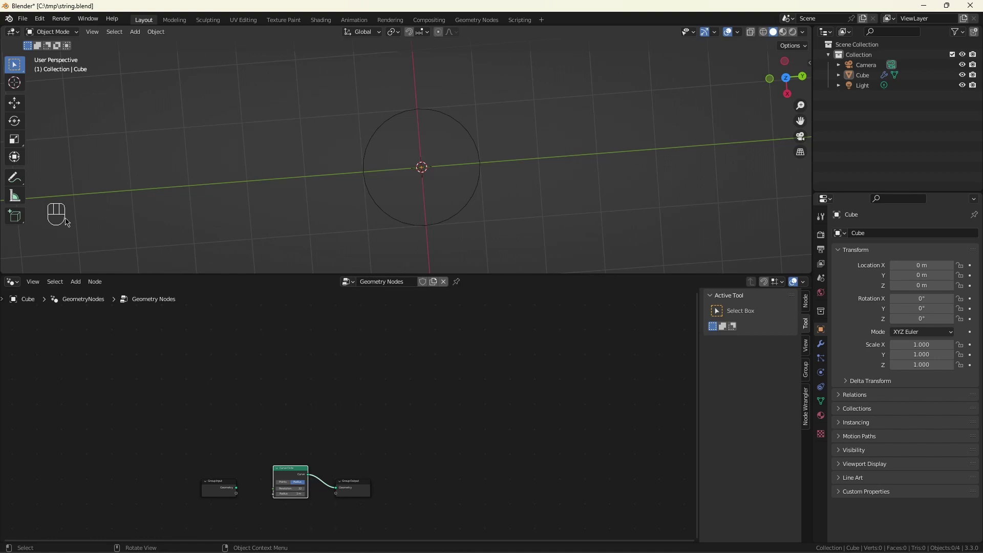
{"action": "left_click", "coordinate": [21, 181]}
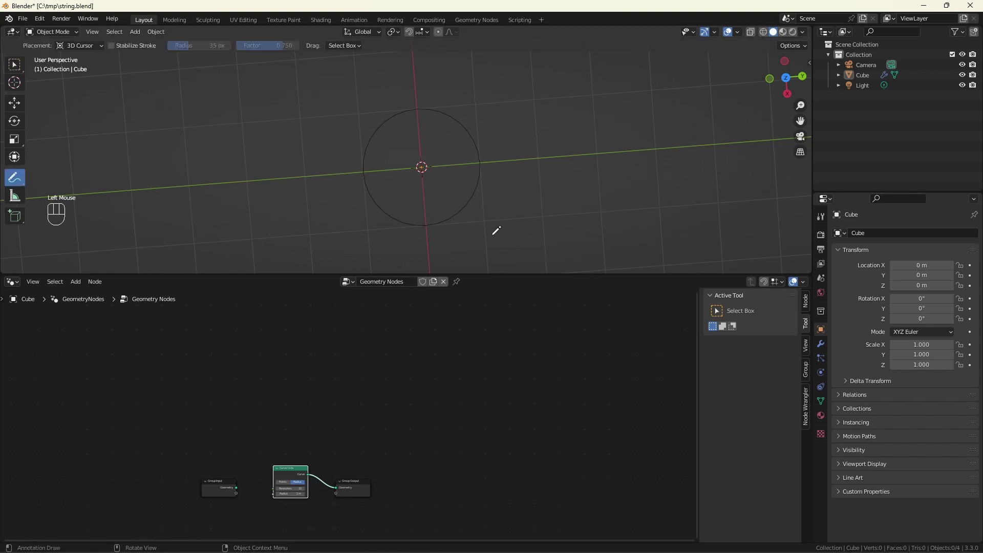
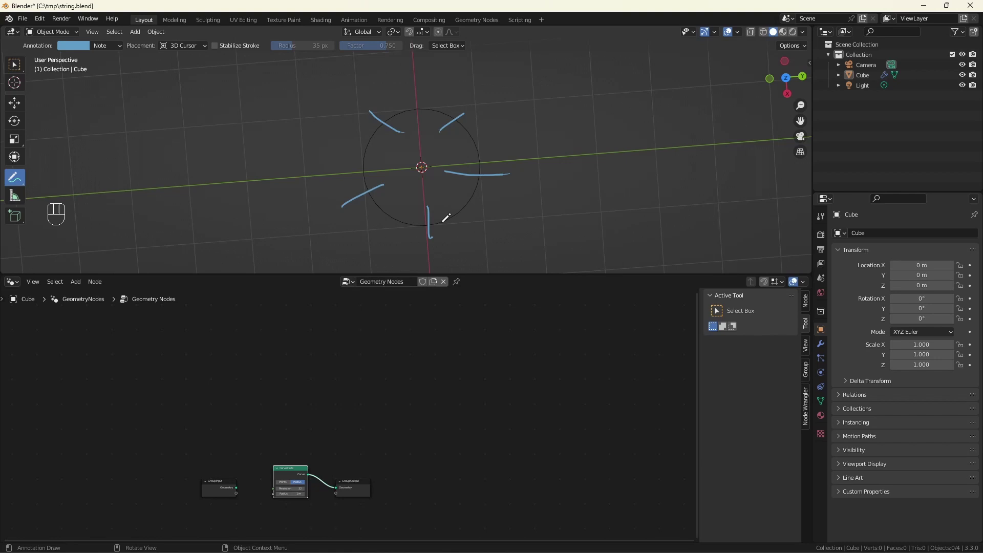
{"action": "key", "text": "ctrl+z"}
{"action": "key", "text": "ctrl+z"}
{"action": "key", "text": "ctrl+z"}
{"action": "key", "text": "ctrl+z"}
{"action": "key", "text": "ctrl+z"}
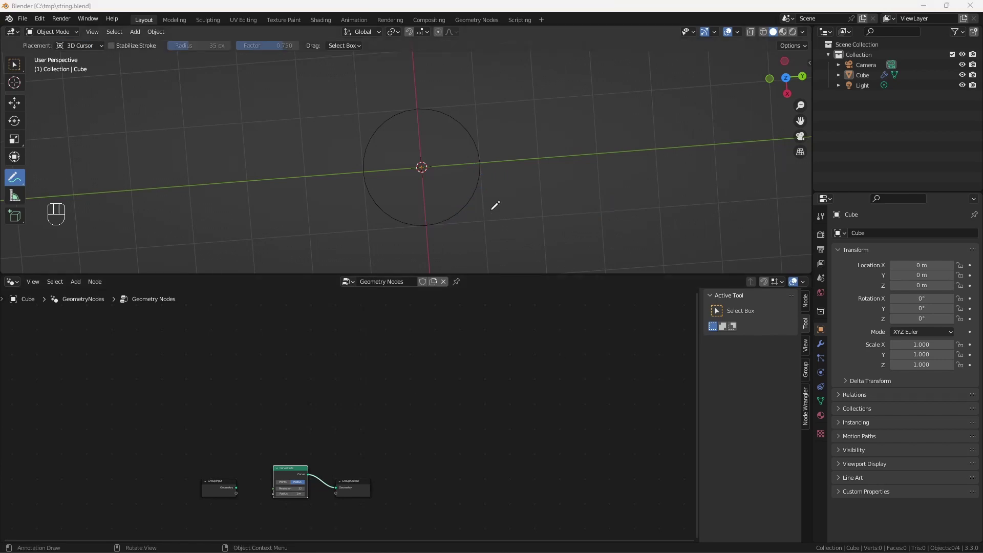
- Add a String to Curves node with the text 'dare to dream'
{"action": "scroll", "scroll_direction": "down", "scroll_amount": 3}
{"action": "scroll", "scroll_direction": "up", "scroll_amount": 3}
{"action": "left_click", "coordinate": [390, 448]}
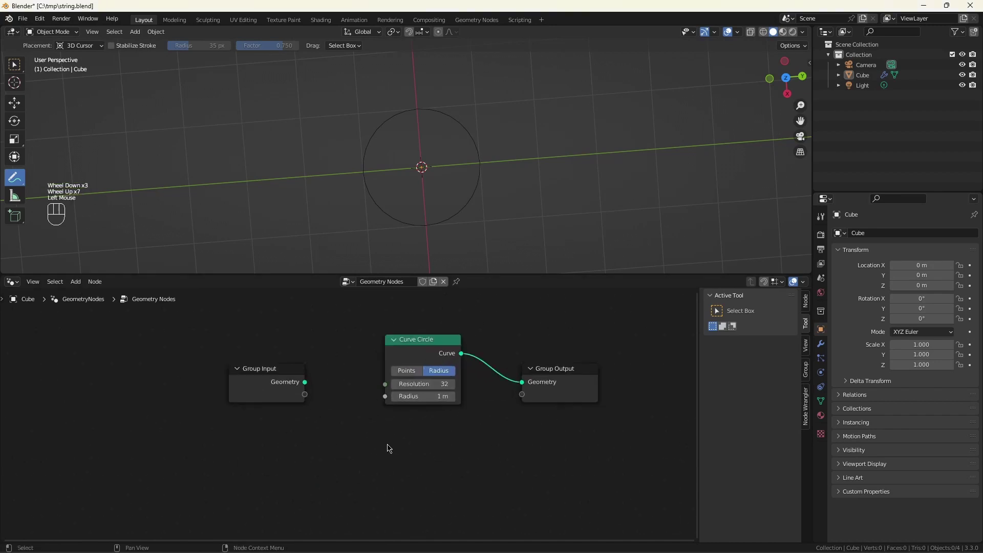
{"action": "key", "text": "shift+a"}
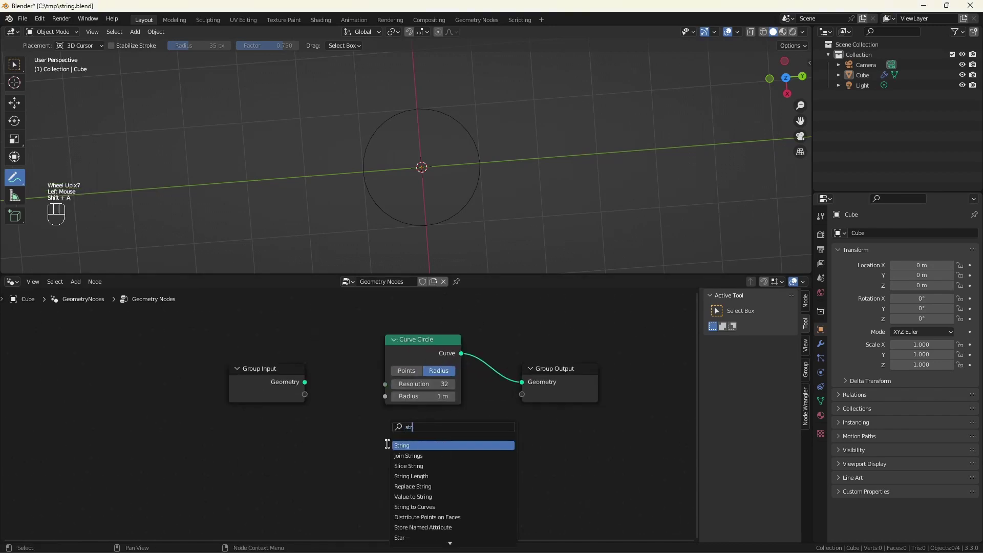
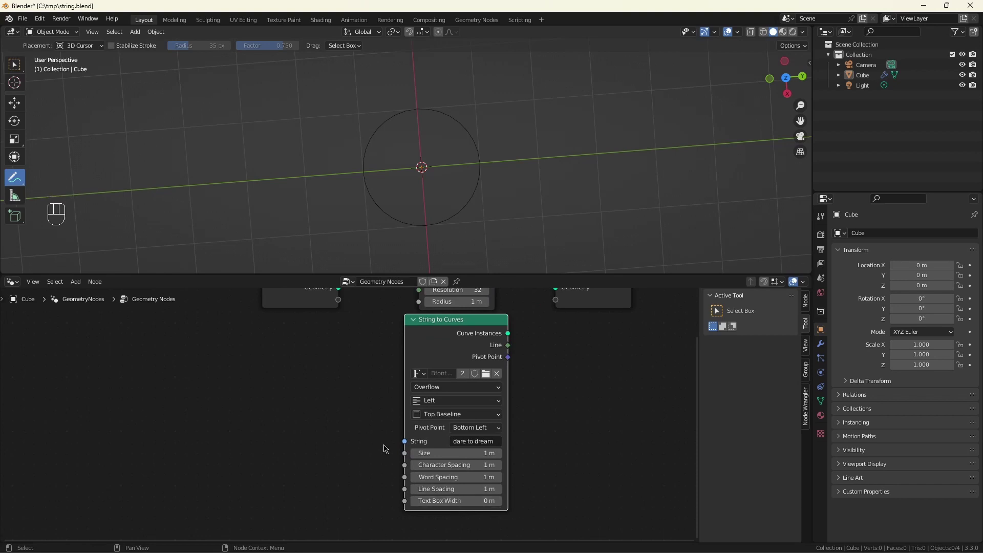
{"action": "scroll", "scroll_direction": "down", "scroll_amount": 3}
{"action": "key", "text": "ctrl+z"}
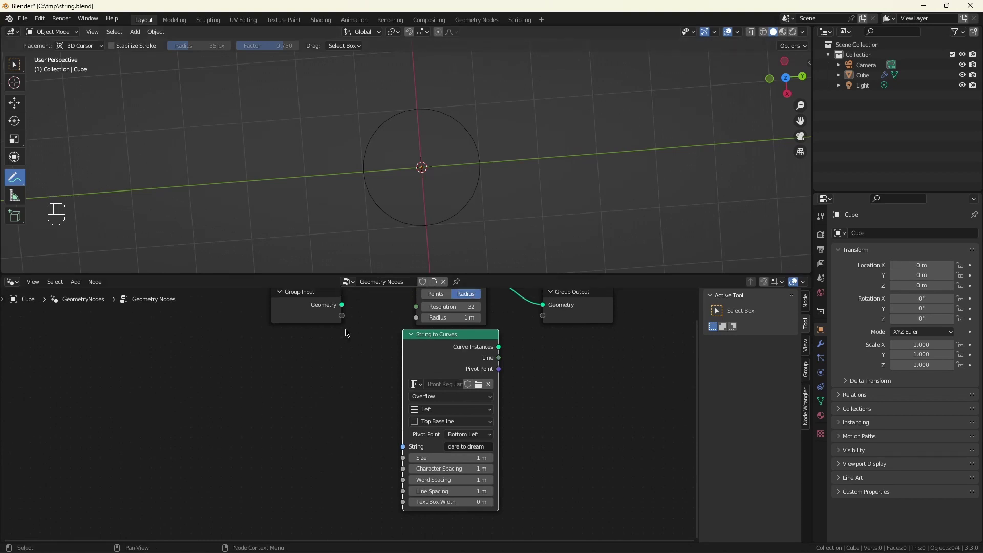
- Expose the text Size as a group input and set it to 20 m in the modifier
{"action": "left_click_drag", "start_coordinate": [401, 461], "coordinate": [342, 334]}
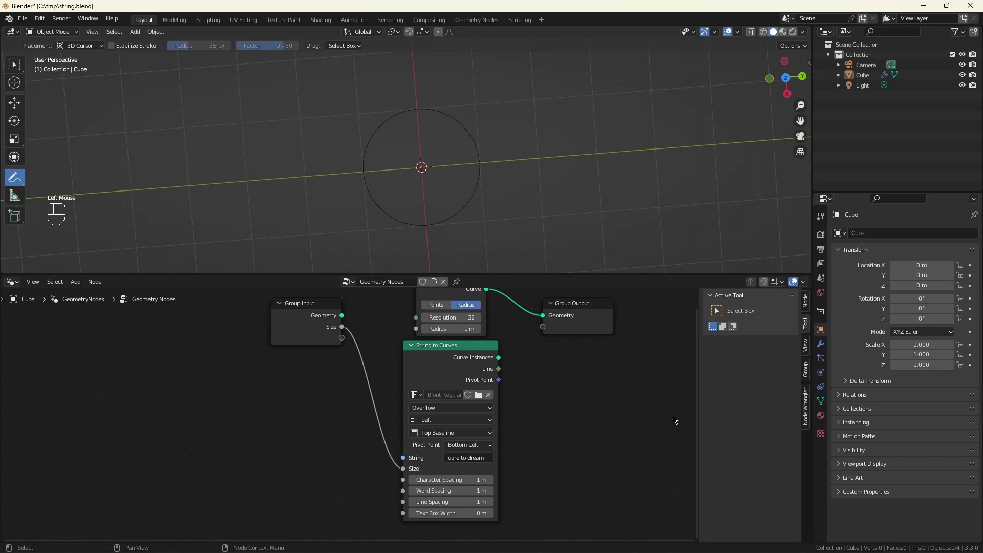
{"action": "left_click", "coordinate": [822, 347]}
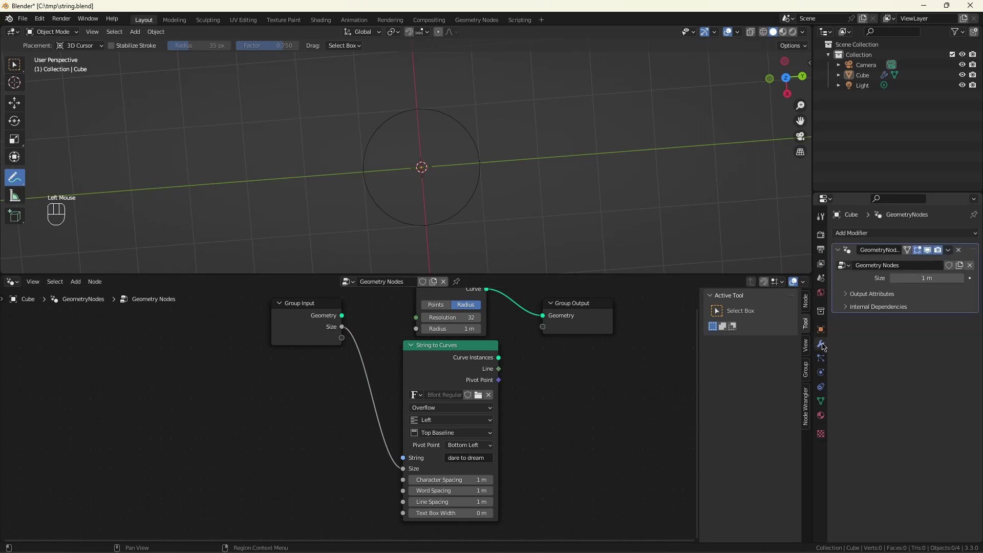
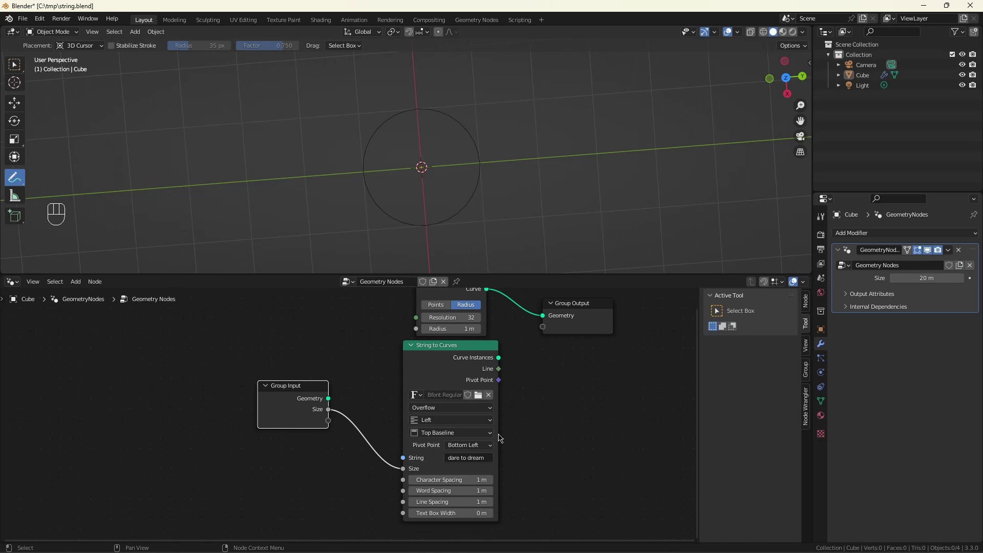
{"action": "scroll", "scroll_direction": "down", "scroll_amount": 3}
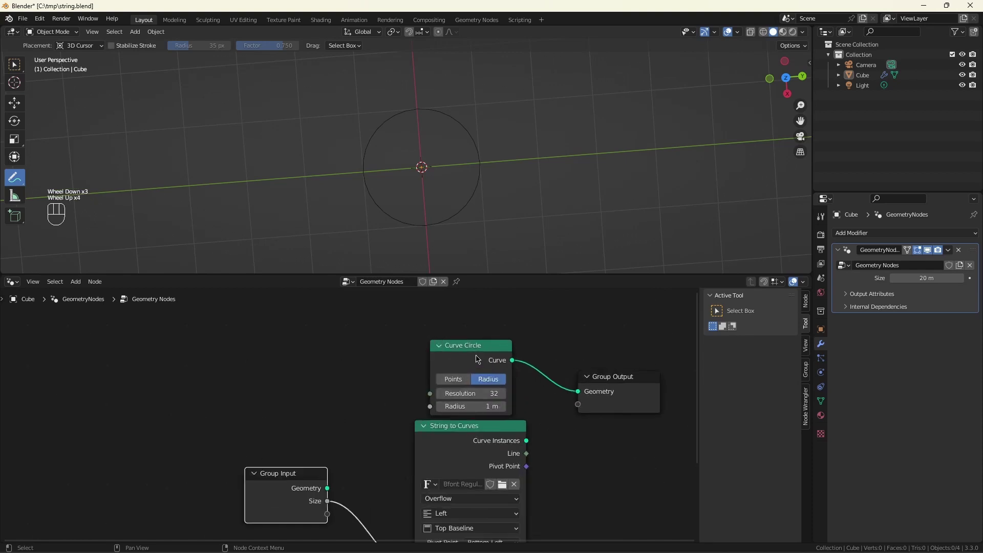
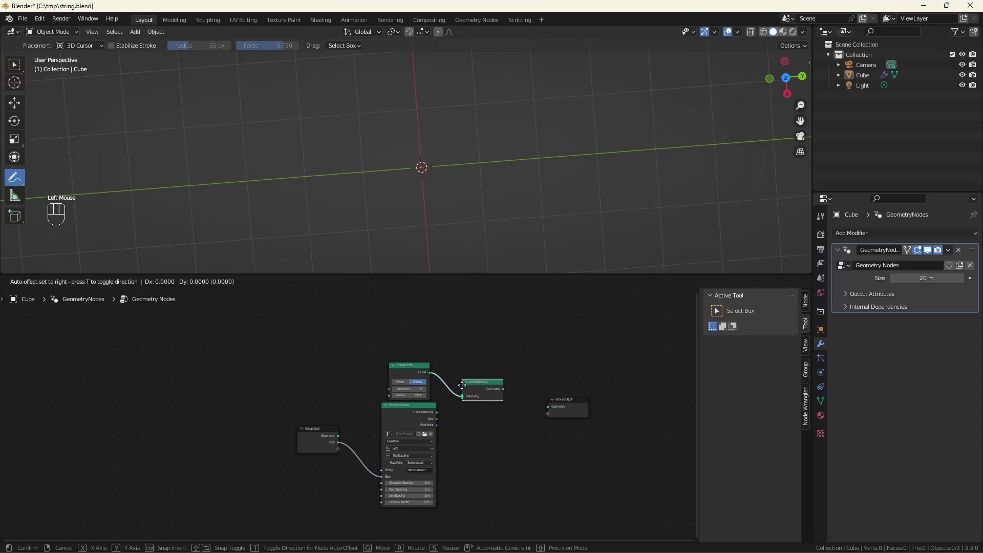
- Insert a Join Geometry node on the circle link and feed the text curve instances into it
{"action": "left_click", "coordinate": [482, 402]}
{"action": "left_click", "coordinate": [520, 406]}
{"action": "left_click_drag", "start_coordinate": [527, 405], "coordinate": [536, 408]}
{"action": "scroll", "scroll_direction": "up", "scroll_amount": 3}
{"action": "left_click_drag", "start_coordinate": [433, 411], "coordinate": [488, 415]}
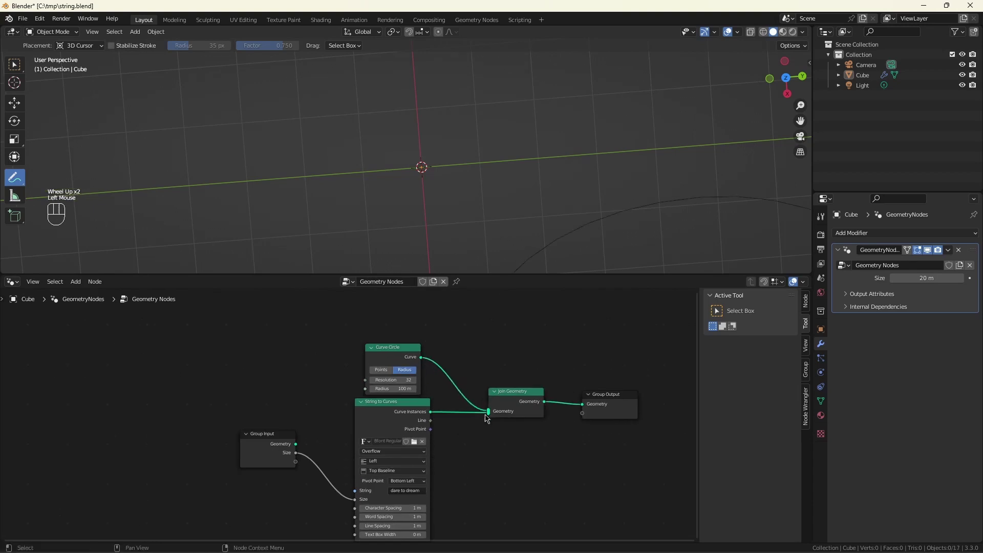
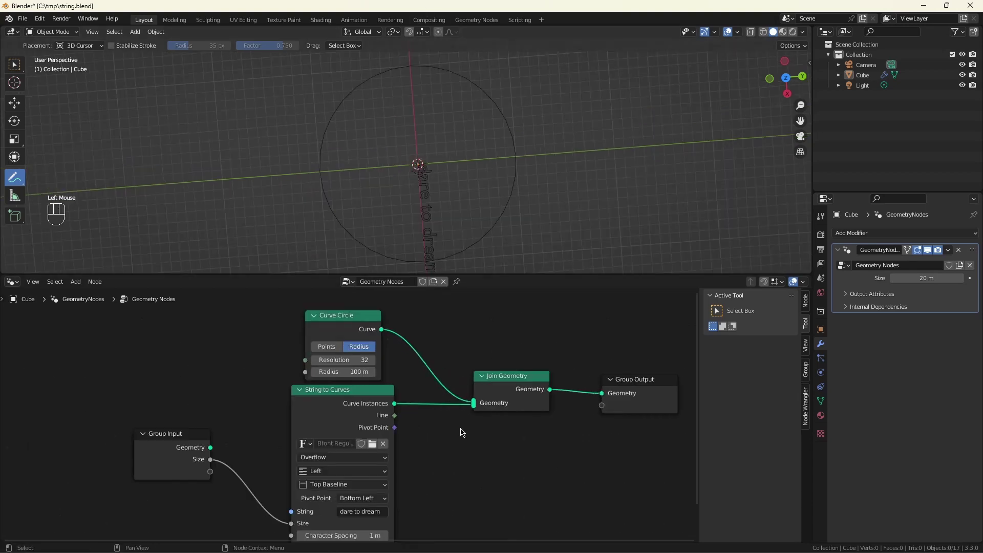
- Insert a Fill Curve node between String to Curves and the join so the letters are solid
{"action": "key", "text": "shift+s"}
{"action": "key", "text": "shift+a"}
{"action": "key", "text": "l"}
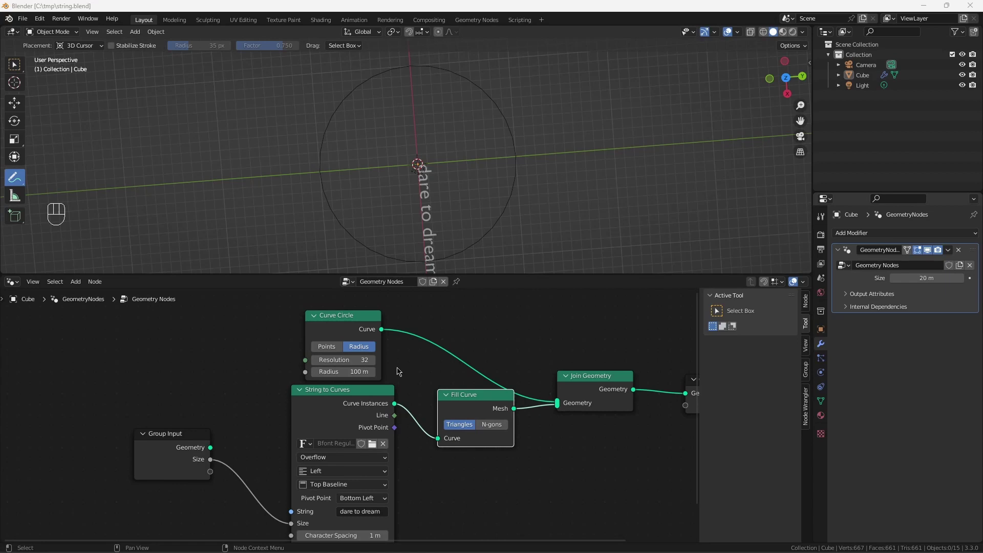
- Expose the Curve Circle's Resolution as a new group input
{"action": "left_click", "coordinate": [309, 359]}
{"action": "left_click", "coordinate": [222, 474]}
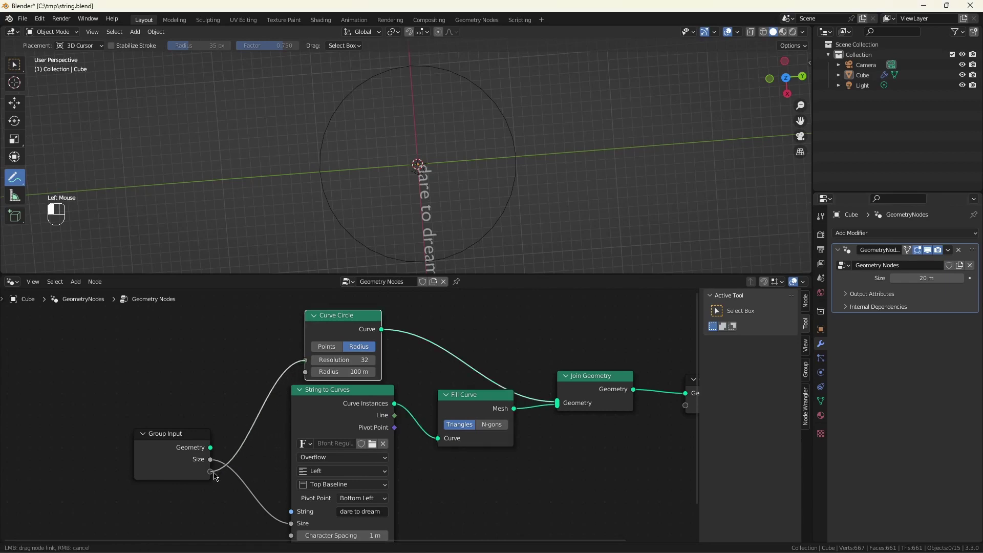
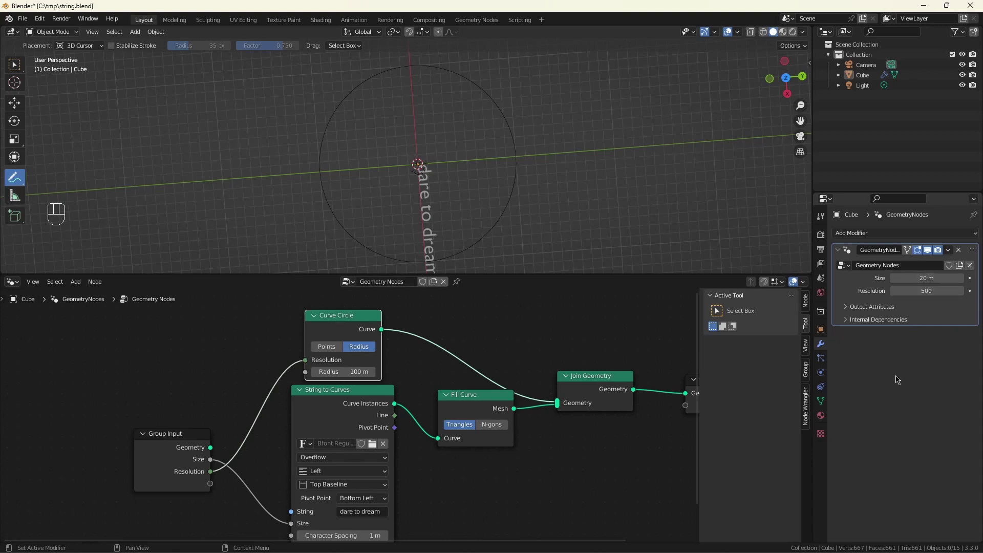
{"action": "scroll", "scroll_direction": "up", "scroll_amount": 3}
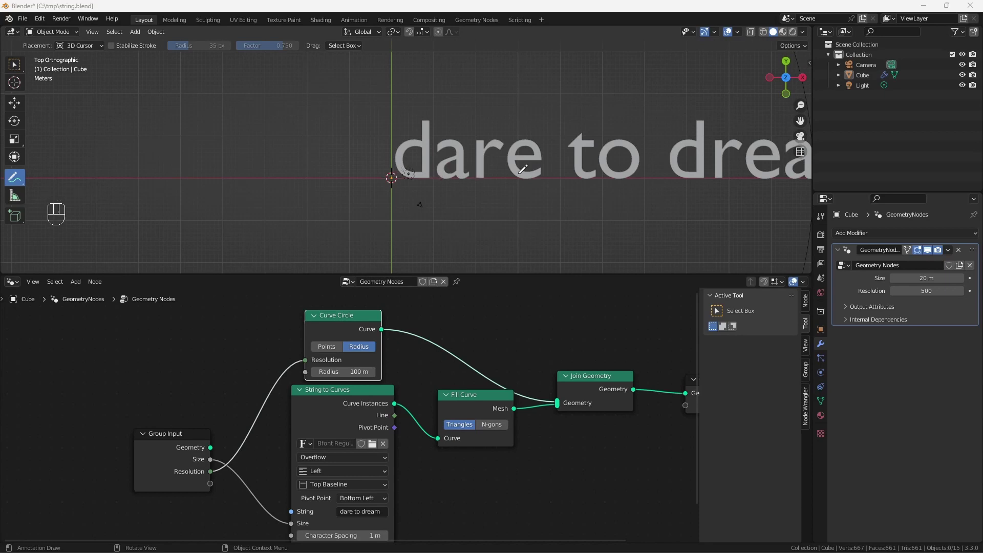
{"action": "scroll", "scroll_direction": "down", "scroll_amount": 3}
{"action": "scroll", "scroll_direction": "up", "scroll_amount": 3}
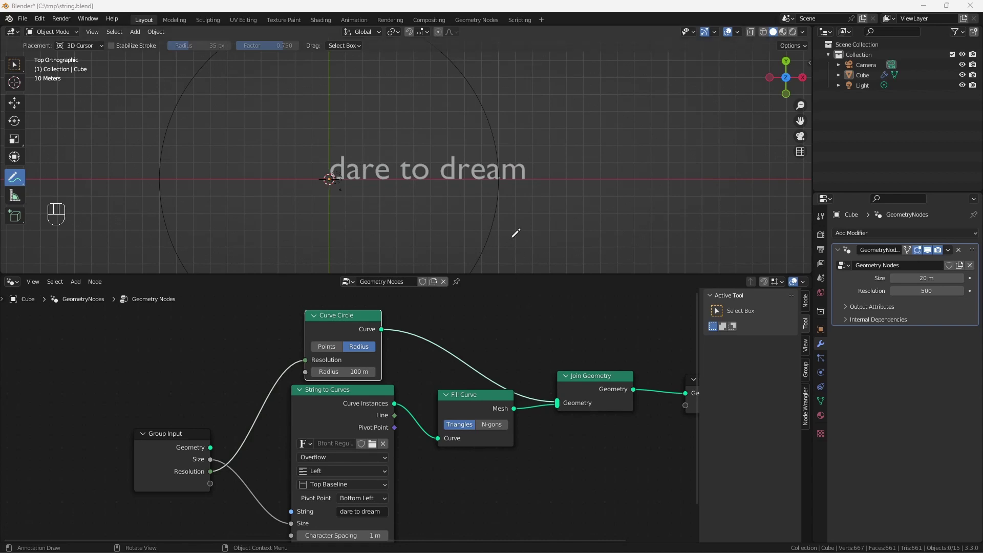
{"action": "scroll", "scroll_direction": "down", "scroll_amount": 3}
{"action": "scroll", "scroll_direction": "up", "scroll_amount": 3}
{"action": "scroll", "scroll_direction": "down", "scroll_amount": 3}
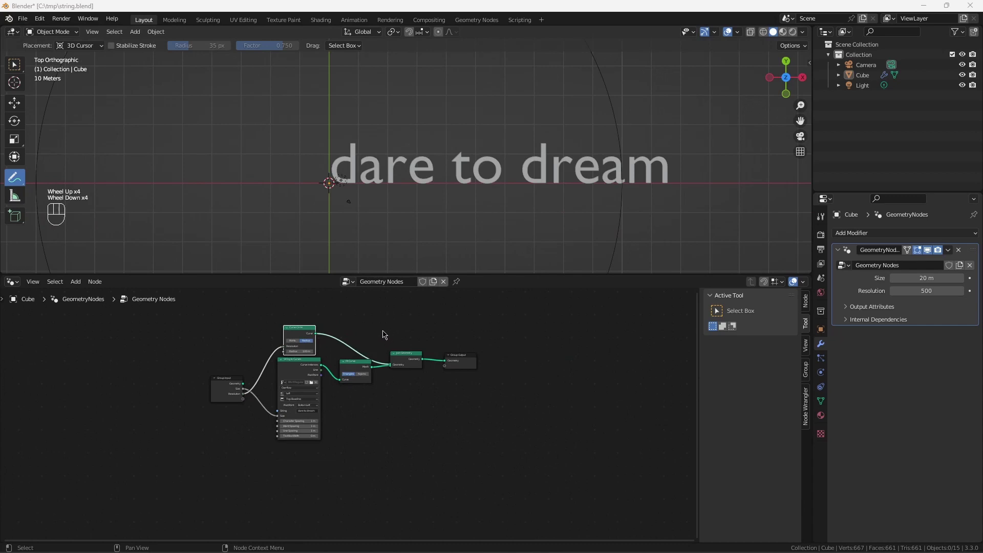
- Spread the Join Geometry and output nodes further from the text and circle nodes
{"action": "left_click", "coordinate": [396, 329]}
{"action": "left_click_drag", "start_coordinate": [418, 354], "coordinate": [526, 374]}
{"action": "scroll", "scroll_direction": "up", "scroll_amount": 3}
{"action": "left_click", "coordinate": [353, 428]}
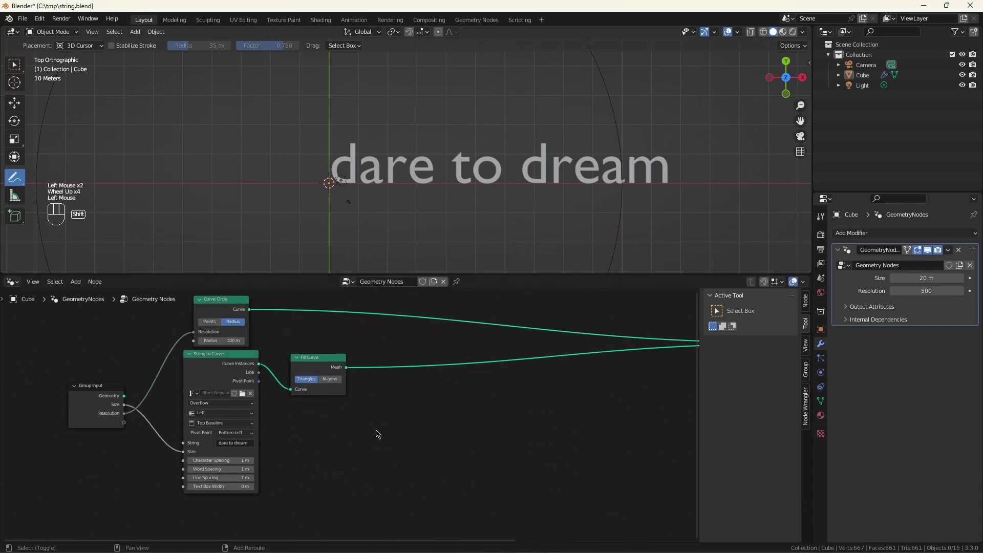
- Search the node menu for a Position node to start the X-offset math chain
{"action": "key", "text": "shift+a"}
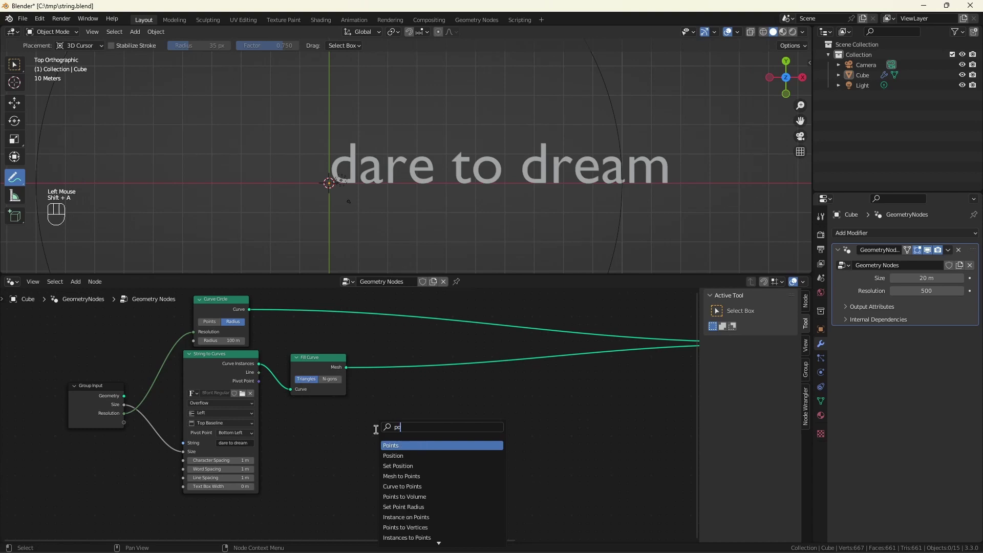
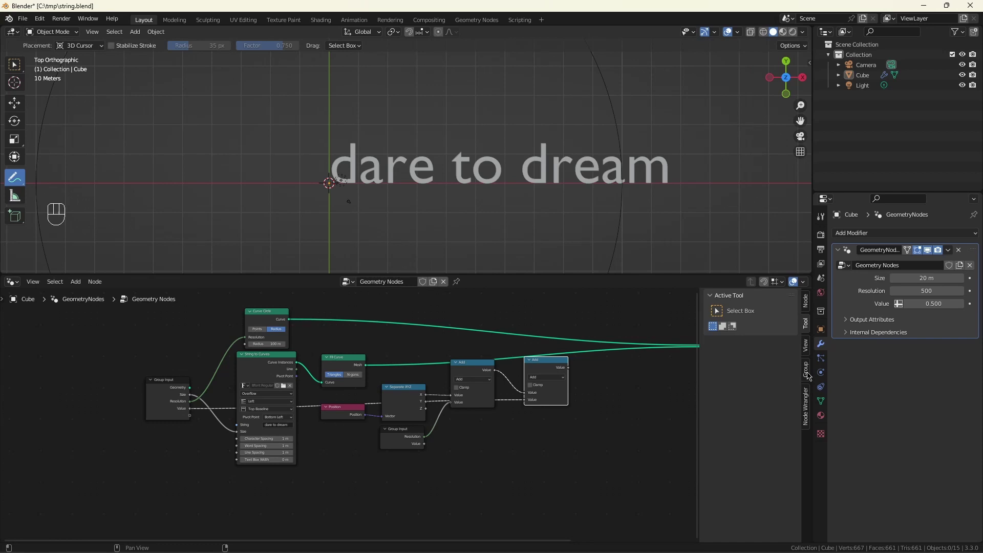
- Rename the Value group input to Offset and make it an Integer type
{"action": "left_click", "coordinate": [807, 376]}
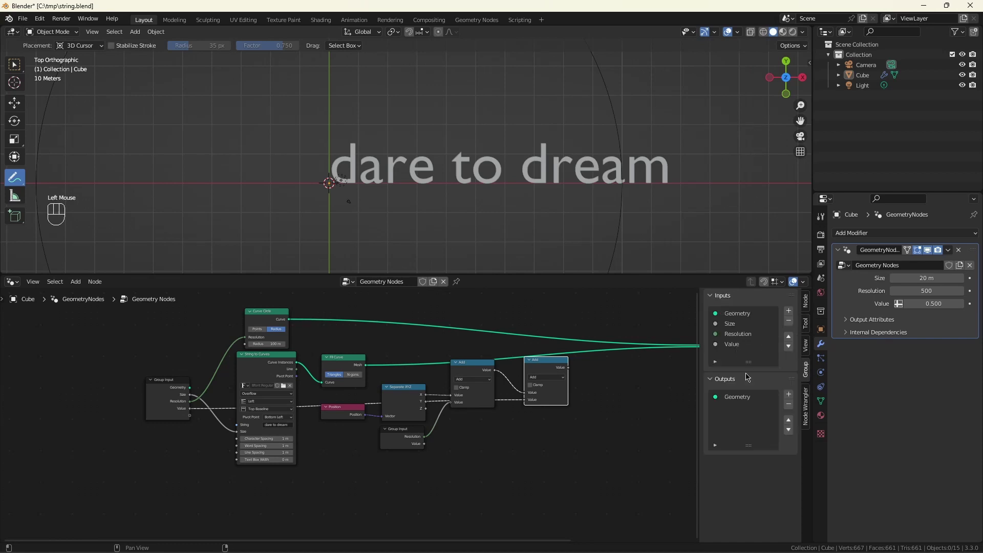
{"action": "key", "text": "ctrl+z"}
{"action": "left_click_drag", "start_coordinate": [736, 351], "coordinate": [767, 391]}
{"action": "key", "text": "f"}
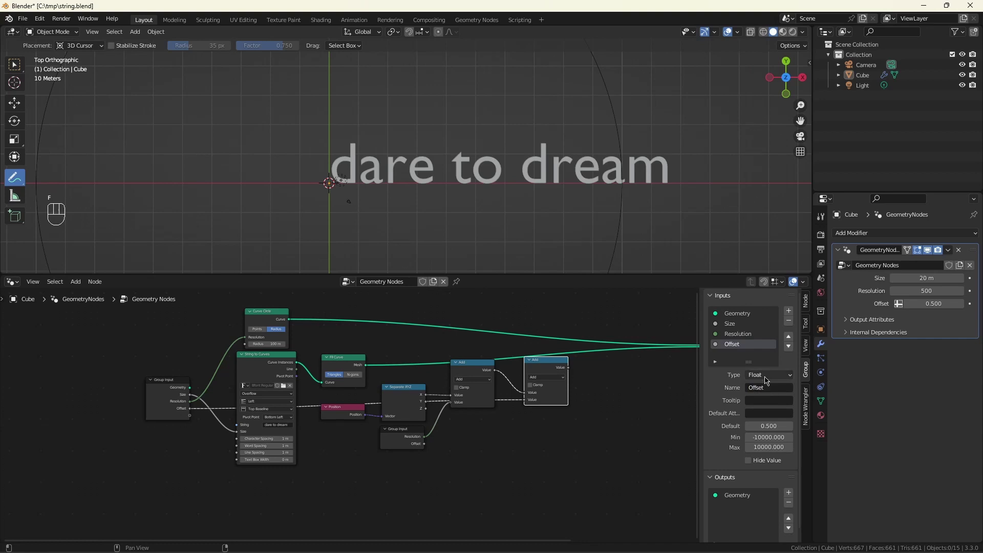
{"action": "left_click_drag", "start_coordinate": [767, 377], "coordinate": [784, 437]}
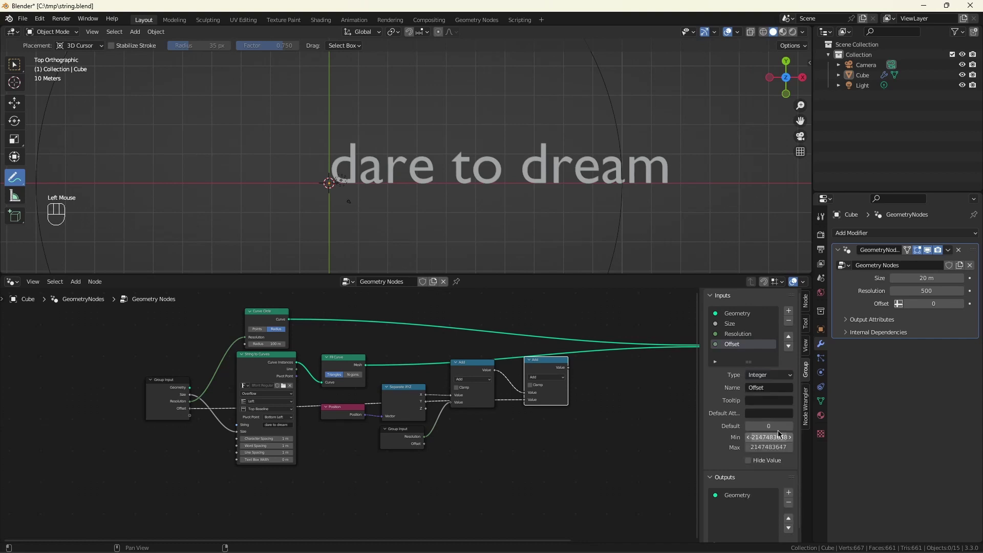
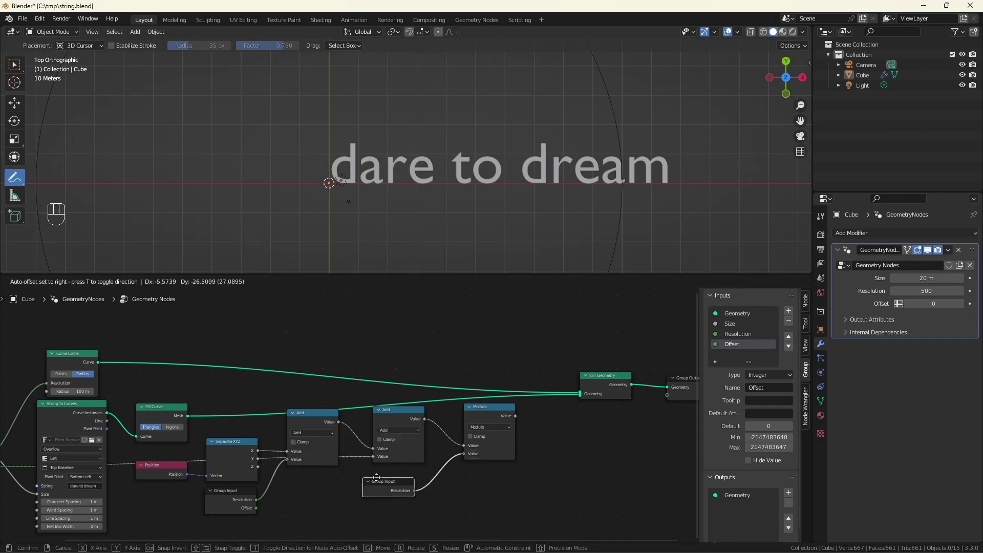
- Clear space in the node view beside the Modulo node for the attribute lookup
{"action": "left_click", "coordinate": [381, 479]}
{"action": "scroll", "scroll_direction": "down", "scroll_amount": 3}
{"action": "scroll", "scroll_direction": "up", "scroll_amount": 3}
{"action": "left_click", "coordinate": [496, 409]}
{"action": "scroll", "scroll_direction": "up", "scroll_amount": 3}
{"action": "left_click_drag", "start_coordinate": [523, 439], "coordinate": [784, 400]}
{"action": "left_click", "coordinate": [529, 481]}
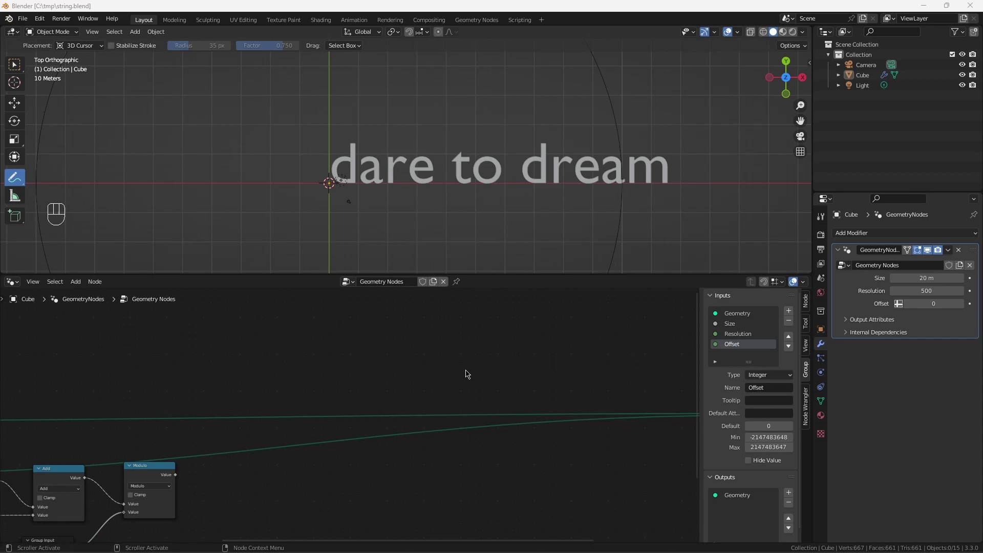
{"action": "scroll", "scroll_direction": "up", "scroll_amount": 3}
{"action": "left_click", "coordinate": [247, 459]}
- Add a Transfer Attribute node set to Vector, Index, Point beside Modulo
{"action": "key", "text": "shift+a"}
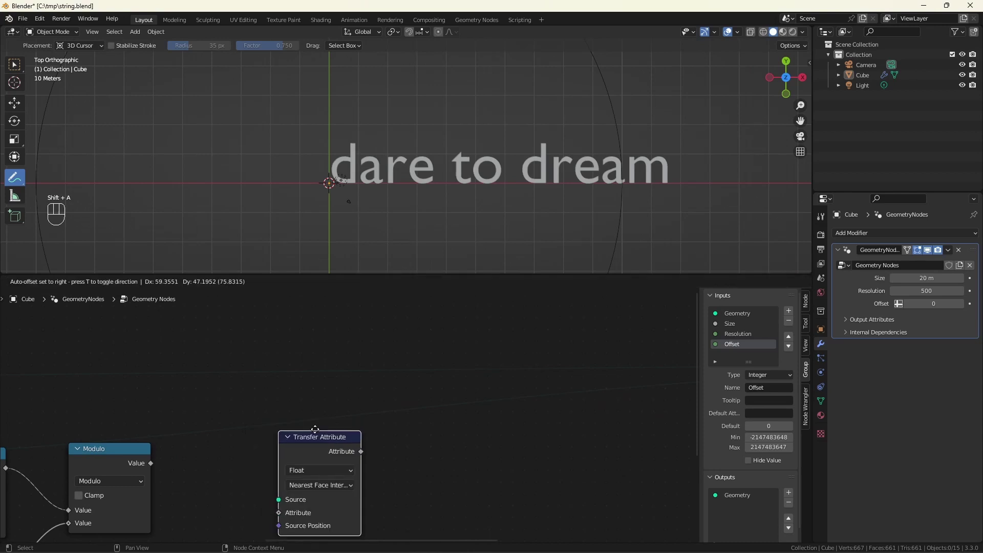
{"action": "left_click_drag", "start_coordinate": [316, 429], "coordinate": [309, 463]}
{"action": "scroll", "scroll_direction": "up", "scroll_amount": 3}
{"action": "scroll", "scroll_direction": "down", "scroll_amount": 3}
{"action": "scroll", "scroll_direction": "down", "scroll_amount": 3}
{"action": "left_click_drag", "start_coordinate": [319, 430], "coordinate": [319, 481]}
{"action": "scroll", "scroll_direction": "down", "scroll_amount": 3}
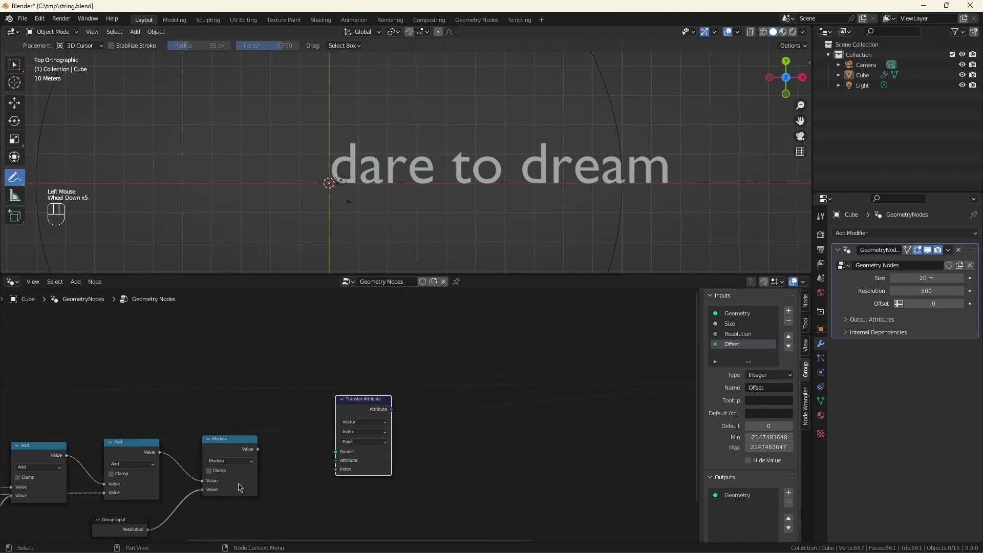
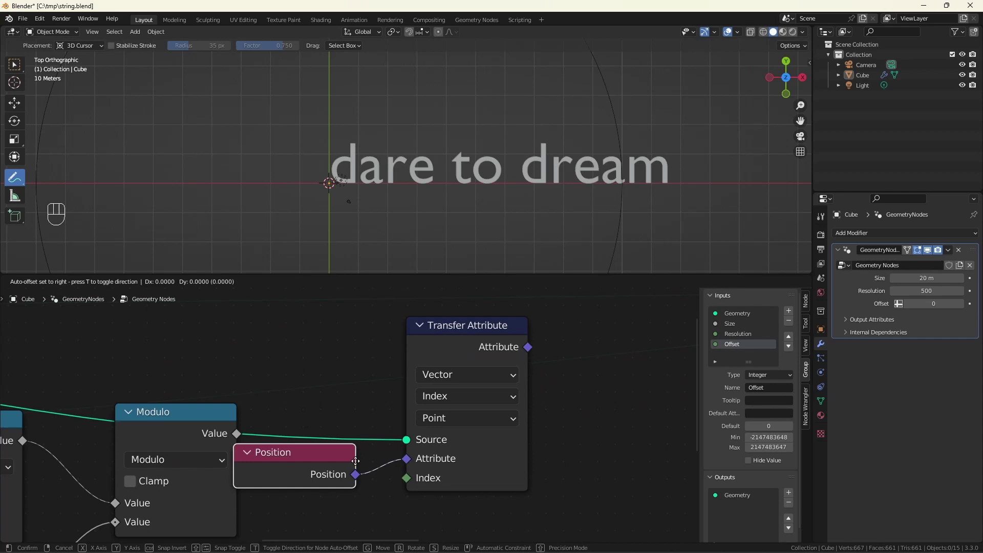
- Feed a Position node into the attribute and the Modulo result into its Index
{"action": "left_click", "coordinate": [370, 470]}
{"action": "scroll", "scroll_direction": "down", "scroll_amount": 3}
{"action": "scroll", "scroll_direction": "up", "scroll_amount": 3}
{"action": "scroll", "scroll_direction": "up", "scroll_amount": 3}
{"action": "left_click_drag", "start_coordinate": [272, 439], "coordinate": [427, 484]}
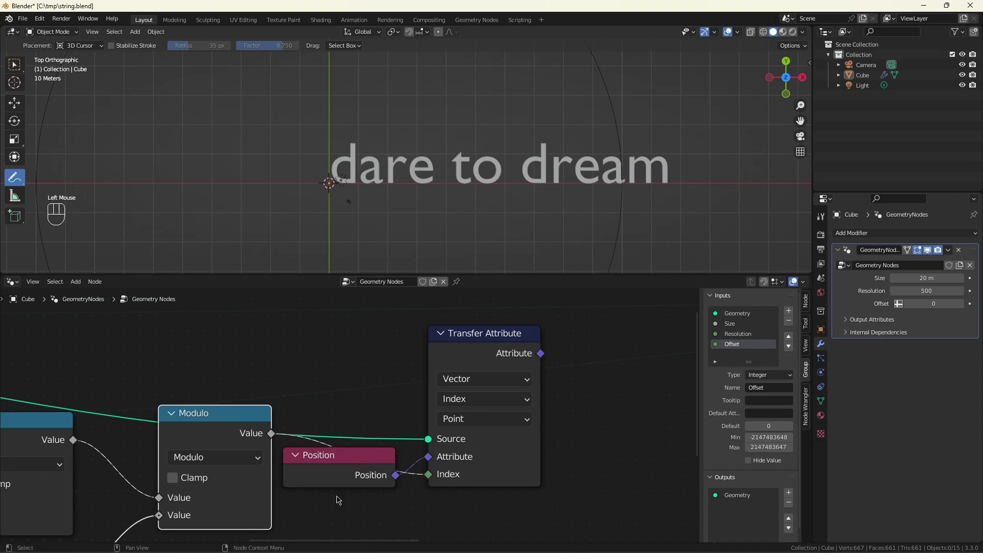
{"action": "scroll", "scroll_direction": "down", "scroll_amount": 3}
- Add a Vector Subtract of transferred position minus Position driving a Translate Instances node
{"action": "scroll", "scroll_direction": "up", "scroll_amount": 3}
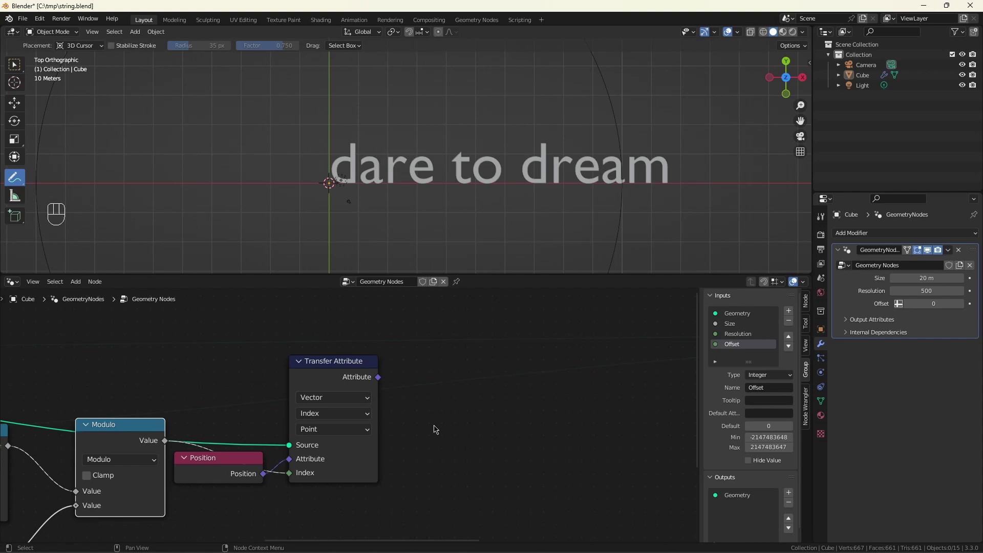
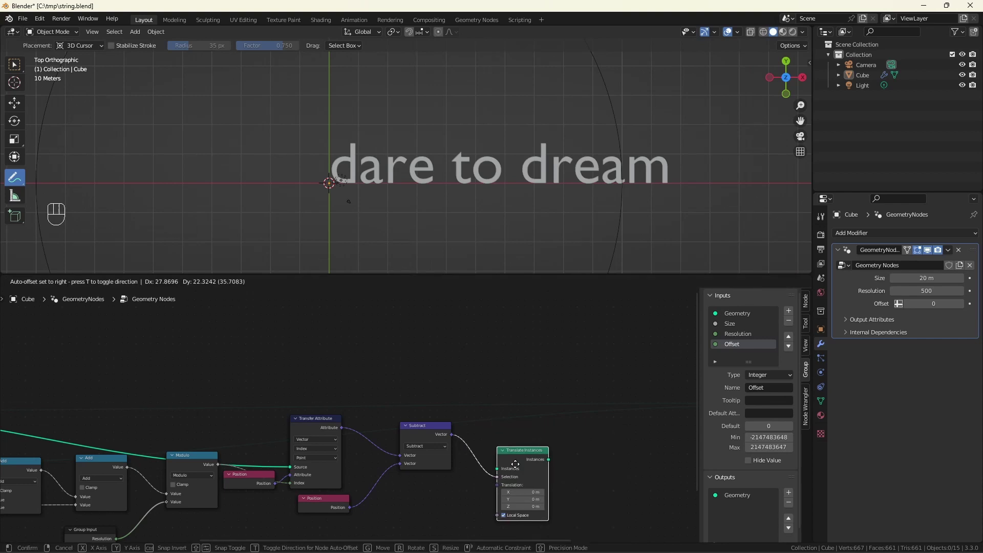
{"action": "left_click", "coordinate": [515, 467]}
{"action": "scroll", "scroll_direction": "up", "scroll_amount": 3}
{"action": "left_click", "coordinate": [484, 450]}
{"action": "right_click", "coordinate": [471, 482]}
{"action": "left_click_drag", "start_coordinate": [444, 424], "coordinate": [489, 470]}
{"action": "scroll", "scroll_direction": "down", "scroll_amount": 3}
{"action": "scroll", "scroll_direction": "down", "scroll_amount": 3}
{"action": "scroll", "scroll_direction": "up", "scroll_amount": 3}
{"action": "right_click", "coordinate": [389, 440]}
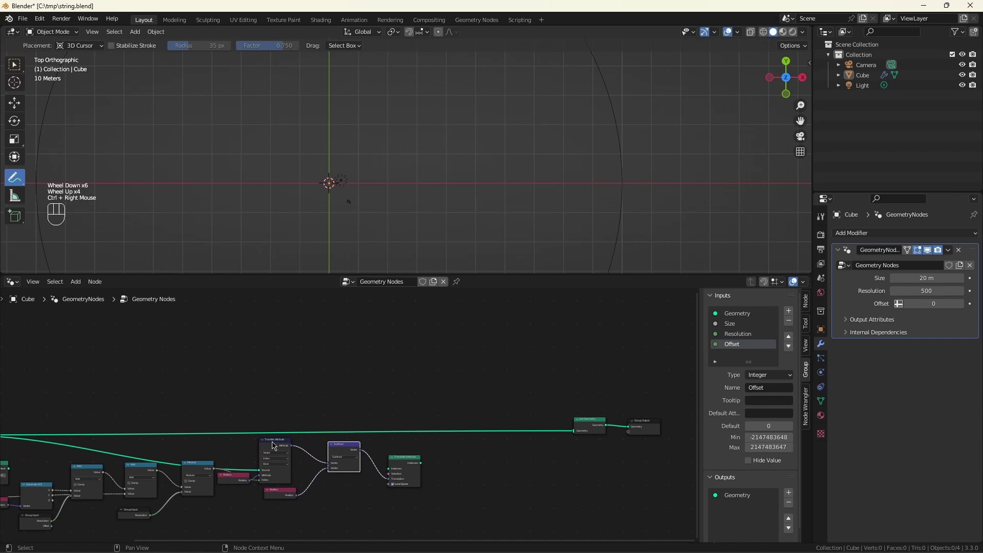
- Route the letter instances through Translate Instances and on to the Join Geometry output
{"action": "scroll", "scroll_direction": "down", "scroll_amount": 3}
{"action": "left_click_drag", "start_coordinate": [41, 470], "coordinate": [394, 466]}
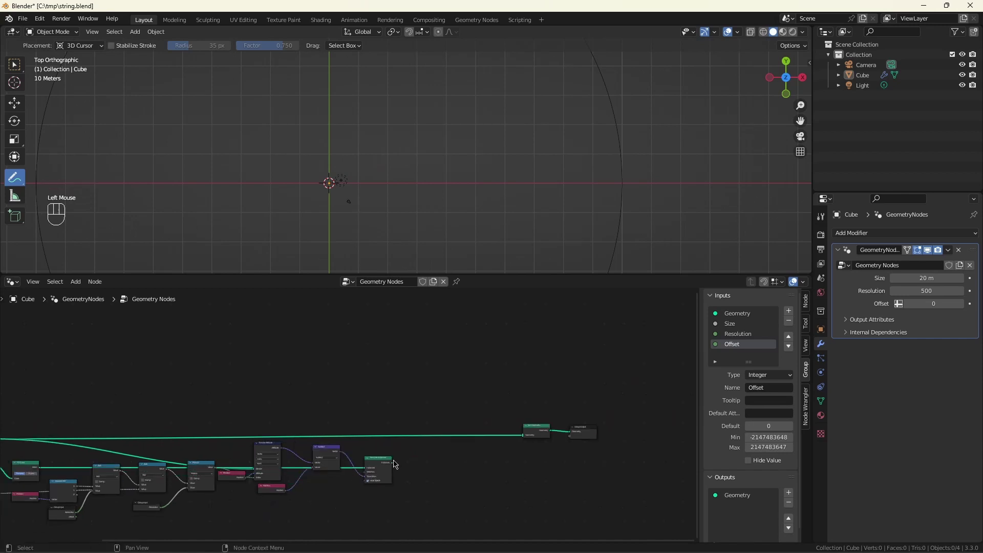
{"action": "left_click_drag", "start_coordinate": [394, 462], "coordinate": [528, 439]}
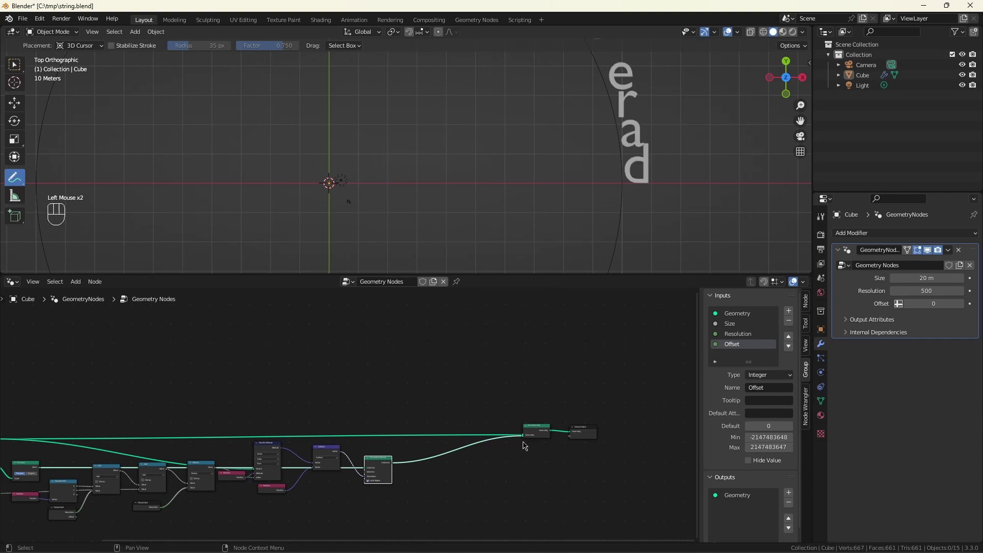
{"action": "scroll", "scroll_direction": "down", "scroll_amount": 3}
{"action": "scroll", "scroll_direction": "up", "scroll_amount": 3}
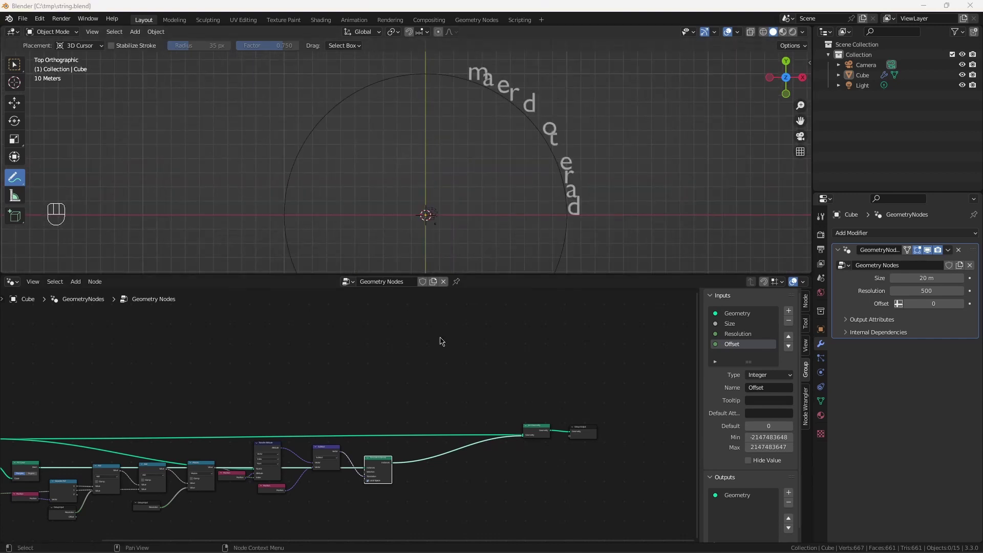
- Insert a Rotate Instances node after Translate Instances in the text path
{"action": "scroll", "scroll_direction": "up", "scroll_amount": 3}
{"action": "scroll", "scroll_direction": "down", "scroll_amount": 3}
{"action": "scroll", "scroll_direction": "up", "scroll_amount": 3}
{"action": "middle_click", "coordinate": [426, 451]}
{"action": "scroll", "scroll_direction": "up", "scroll_amount": 3}
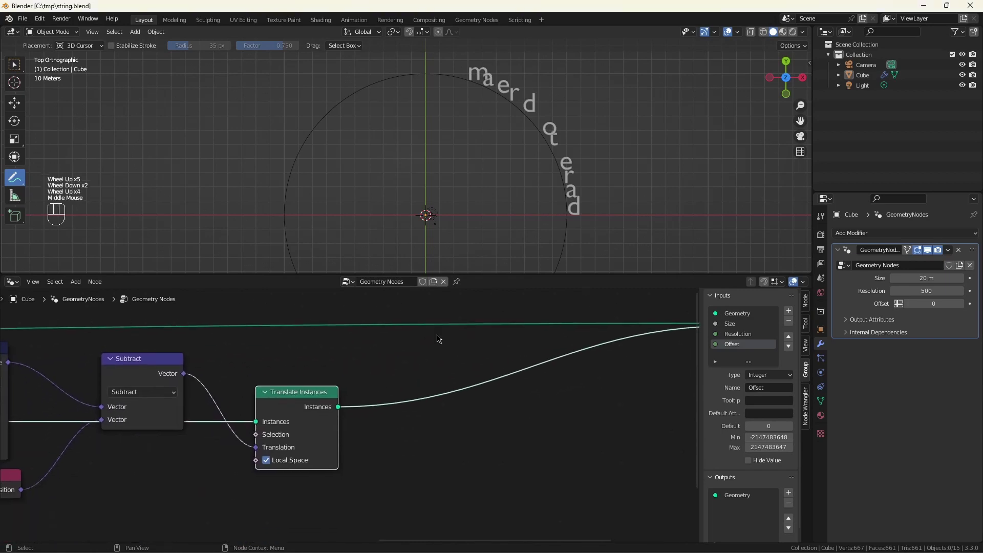
{"action": "key", "text": "shift+a"}
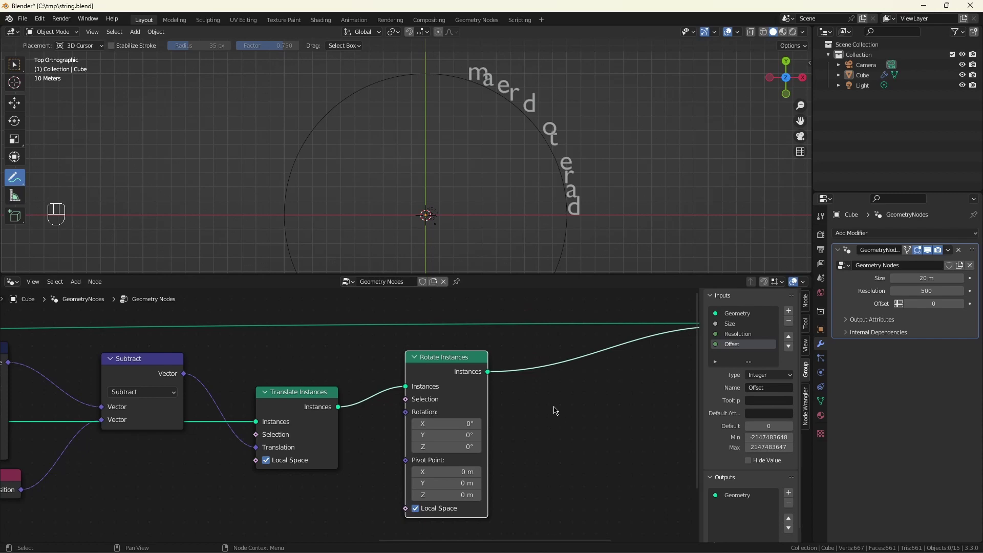
{"action": "scroll", "scroll_direction": "down", "scroll_amount": 3}
{"action": "scroll", "scroll_direction": "down", "scroll_amount": 3}
{"action": "scroll", "scroll_direction": "down", "scroll_amount": 3}
{"action": "double_click", "coordinate": [333, 459]}
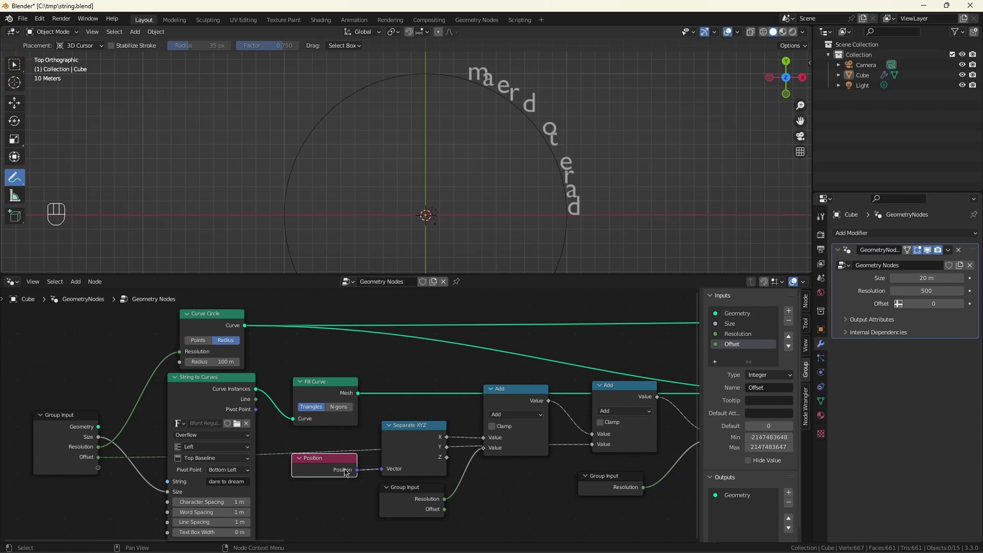
- Search the node menu for a Capture Attribute node
{"action": "scroll", "scroll_direction": "down", "scroll_amount": 3}
{"action": "scroll", "scroll_direction": "down", "scroll_amount": 3}
{"action": "scroll", "scroll_direction": "down", "scroll_amount": 3}
{"action": "scroll", "scroll_direction": "up", "scroll_amount": 3}
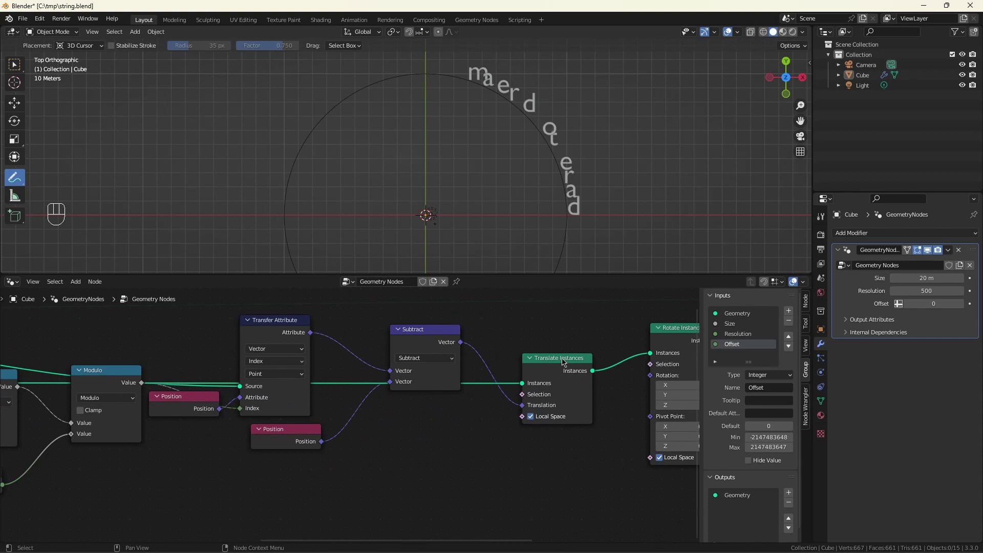
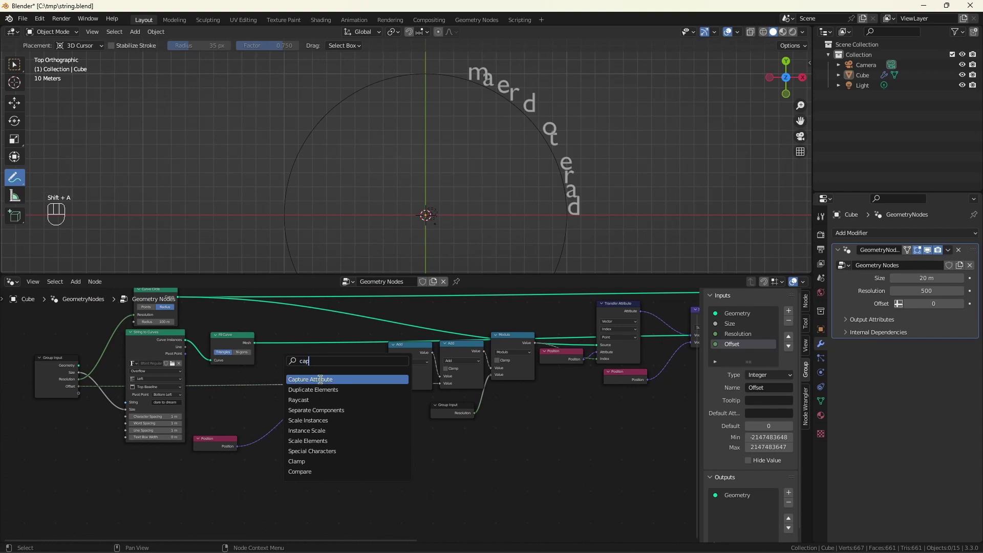
{"action": "scroll", "scroll_direction": "up", "scroll_amount": 3}
{"action": "left_click_drag", "start_coordinate": [299, 353], "coordinate": [297, 391]}
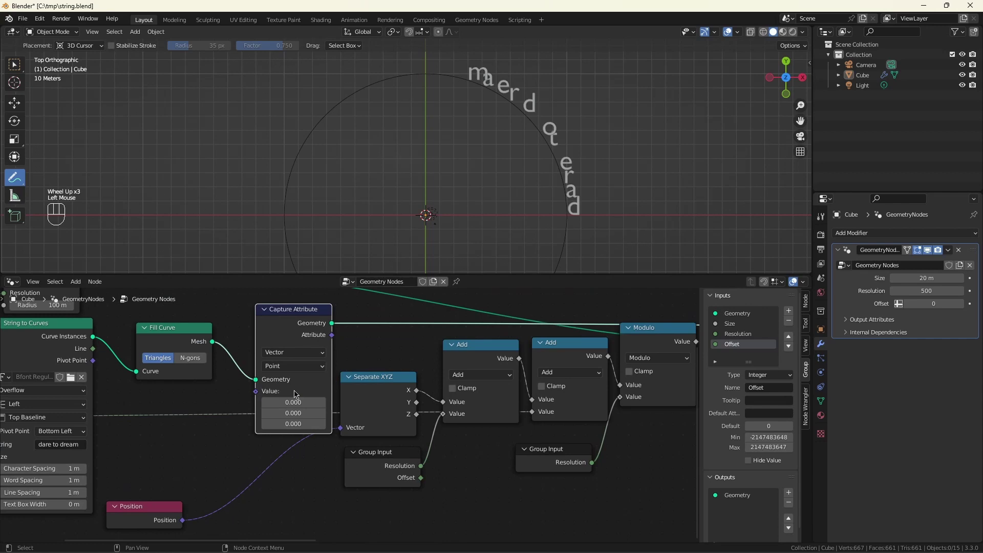
{"action": "scroll", "scroll_direction": "down", "scroll_amount": 3}
{"action": "scroll", "scroll_direction": "up", "scroll_amount": 3}
{"action": "left_click_drag", "start_coordinate": [301, 362], "coordinate": [304, 446]}
{"action": "scroll", "scroll_direction": "down", "scroll_amount": 3}
{"action": "scroll", "scroll_direction": "up", "scroll_amount": 3}
{"action": "right_click", "coordinate": [221, 446]}
{"action": "left_click_drag", "start_coordinate": [186, 483], "coordinate": [266, 364]}
{"action": "scroll", "scroll_direction": "down", "scroll_amount": 3}
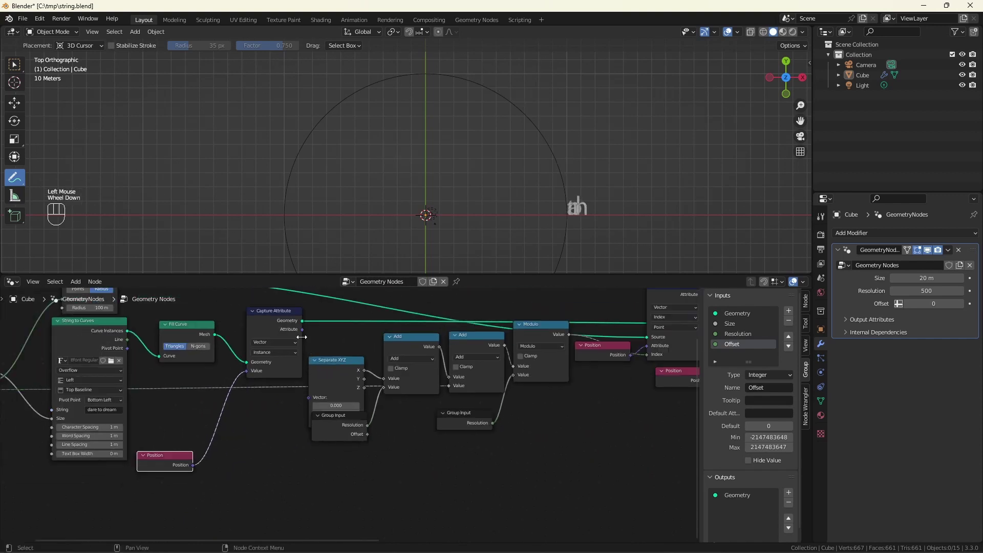
{"action": "left_click_drag", "start_coordinate": [301, 335], "coordinate": [337, 419]}
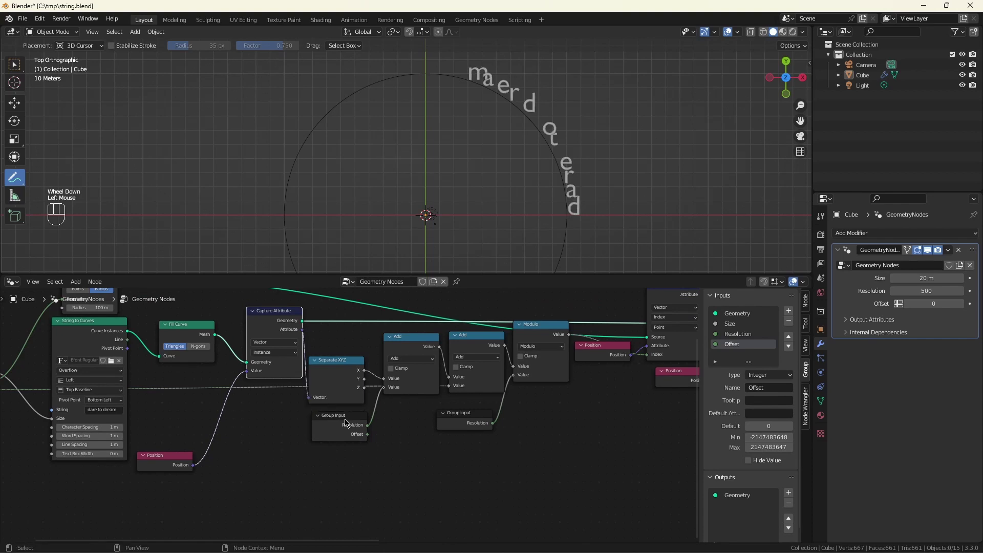
{"action": "left_click", "coordinate": [348, 418]}
{"action": "left_click_drag", "start_coordinate": [338, 362], "coordinate": [347, 339]}
{"action": "scroll", "scroll_direction": "down", "scroll_amount": 3}
{"action": "scroll", "scroll_direction": "up", "scroll_amount": 3}
{"action": "left_click", "coordinate": [141, 508]}
{"action": "scroll", "scroll_direction": "up", "scroll_amount": 3}
{"action": "left_click_drag", "start_coordinate": [137, 511], "coordinate": [215, 417]}
{"action": "scroll", "scroll_direction": "down", "scroll_amount": 3}
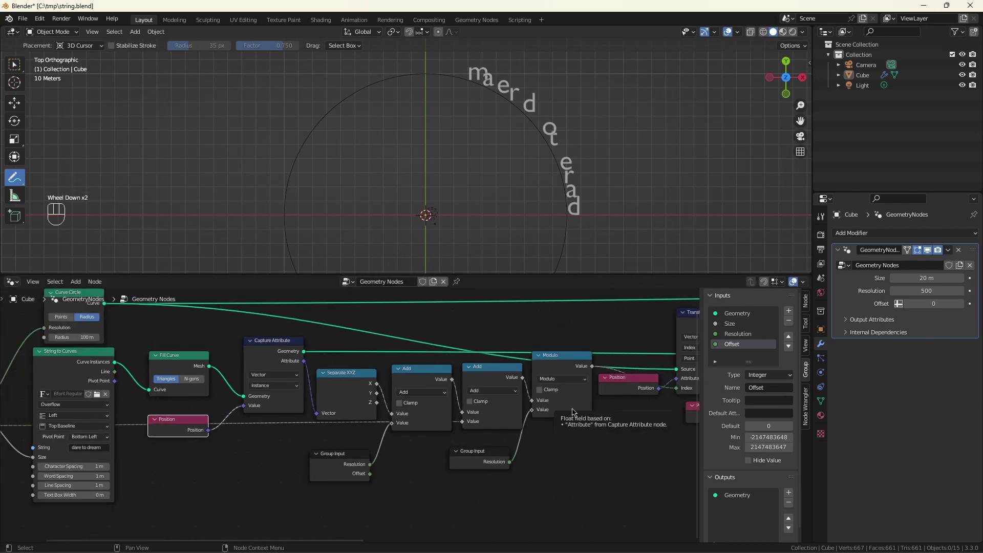
{"action": "scroll", "scroll_direction": "up", "scroll_amount": 3}
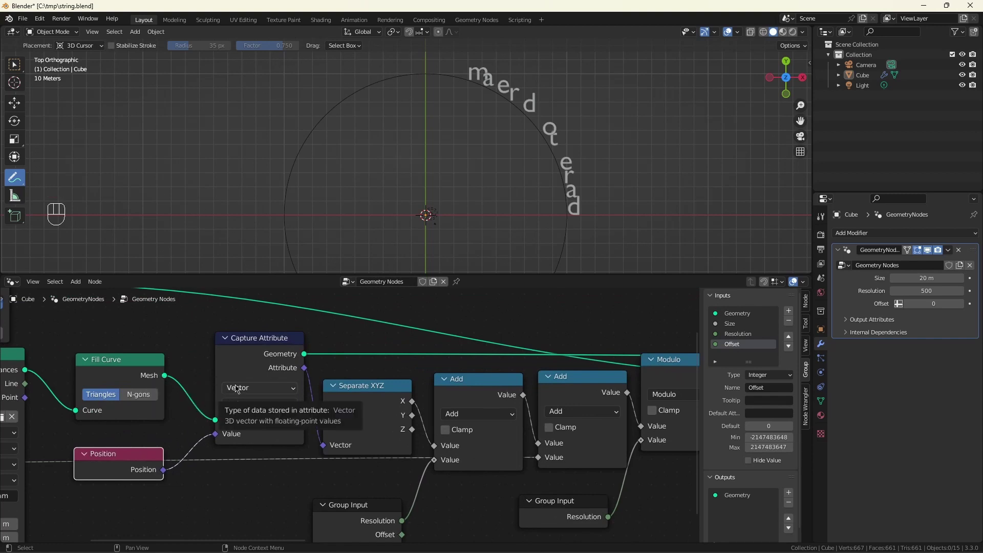
{"action": "key", "text": "ctrl+s"}
{"action": "scroll", "scroll_direction": "down", "scroll_amount": 3}
{"action": "middle_click", "coordinate": [262, 494]}
{"action": "scroll", "scroll_direction": "down", "scroll_amount": 3}
{"action": "scroll", "scroll_direction": "up", "scroll_amount": 3}
{"action": "left_click", "coordinate": [396, 314]}
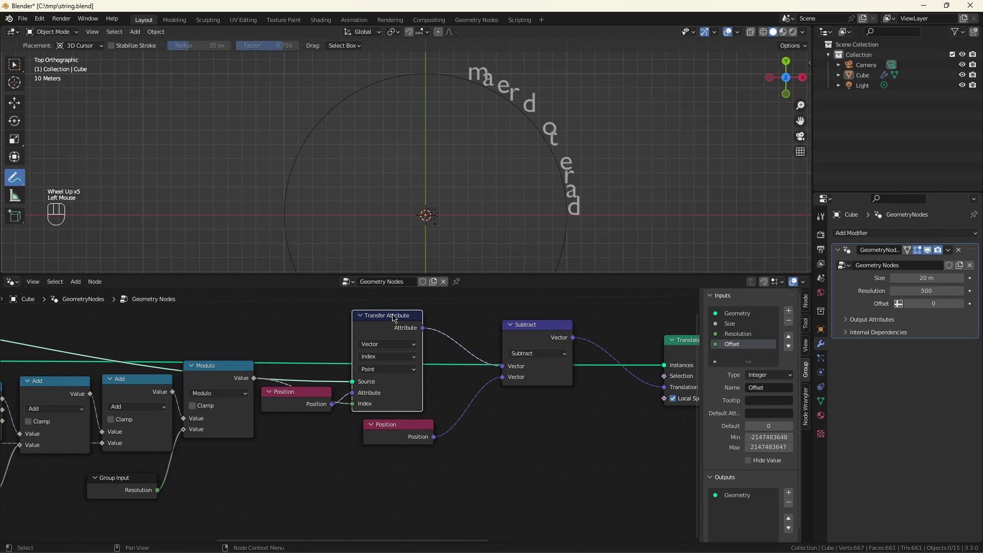
- Duplicate Transfer Attribute for Curve Tangent and feed its X and Y into an Arctan2 node
{"action": "key", "text": "ctrl+shift+d"}
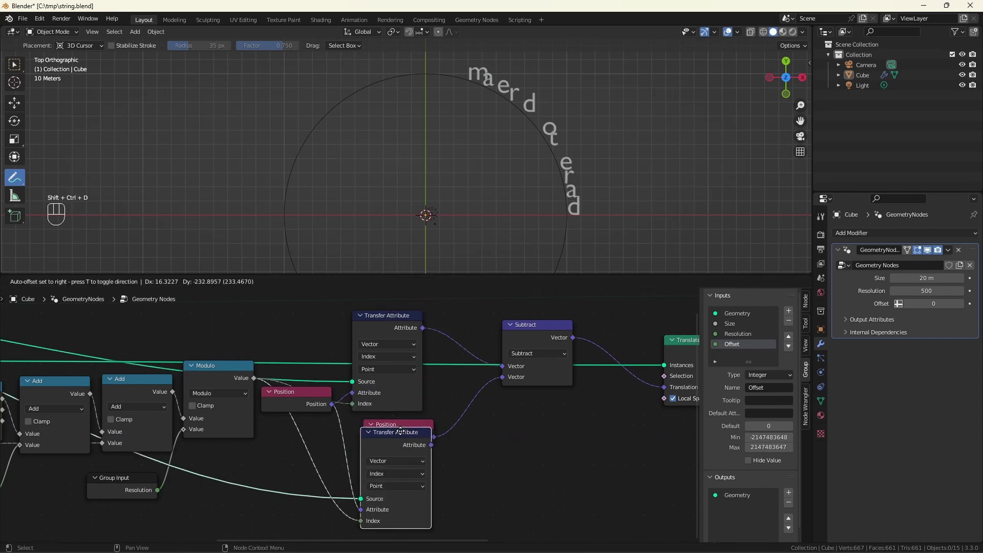
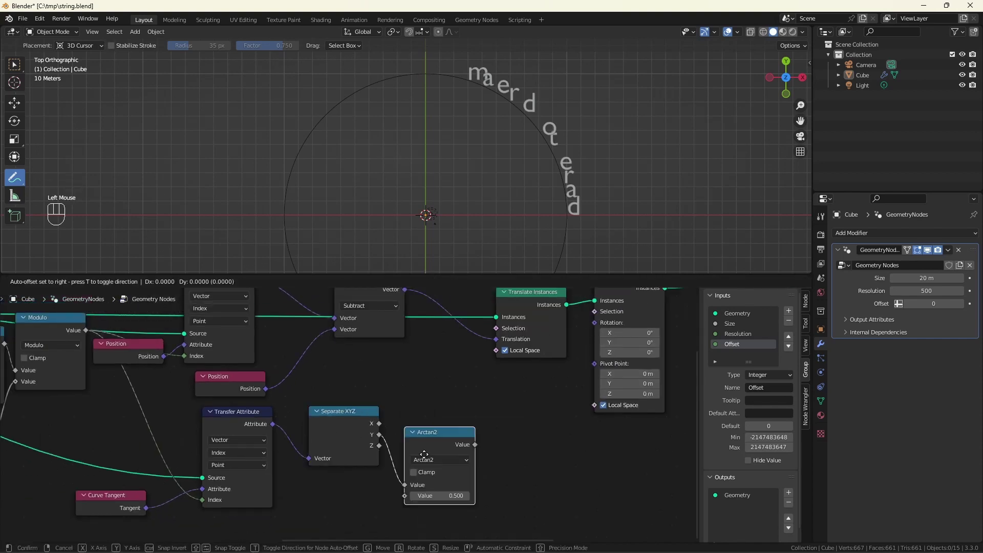
{"action": "left_click", "coordinate": [434, 426]}
{"action": "left_click_drag", "start_coordinate": [384, 425], "coordinate": [417, 470]}
{"action": "scroll", "scroll_direction": "up", "scroll_amount": 3}
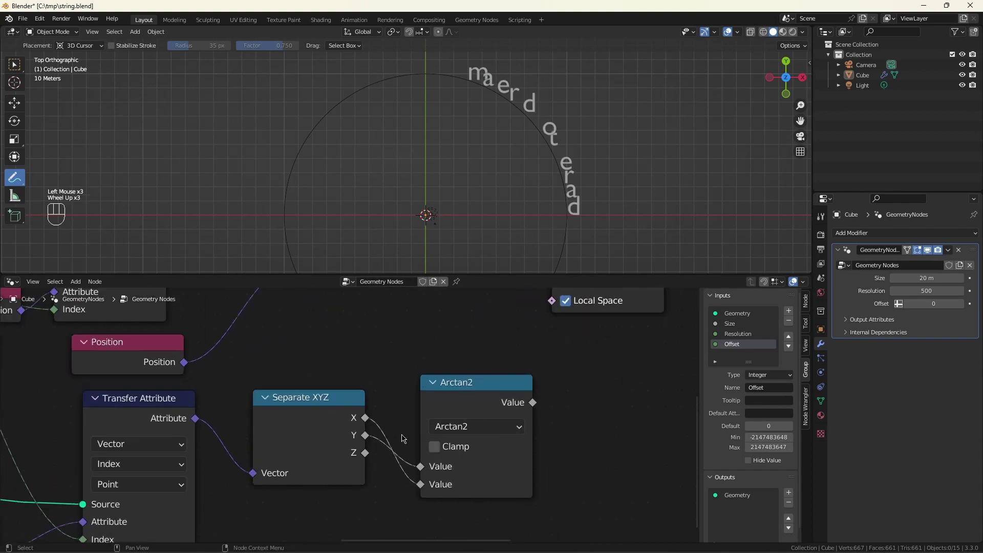
{"action": "scroll", "scroll_direction": "down", "scroll_amount": 3}
- Send the Arctan2 angle through Combine XYZ into Rotate Instances' Rotation and save
{"action": "left_click_drag", "start_coordinate": [380, 416], "coordinate": [381, 421]}
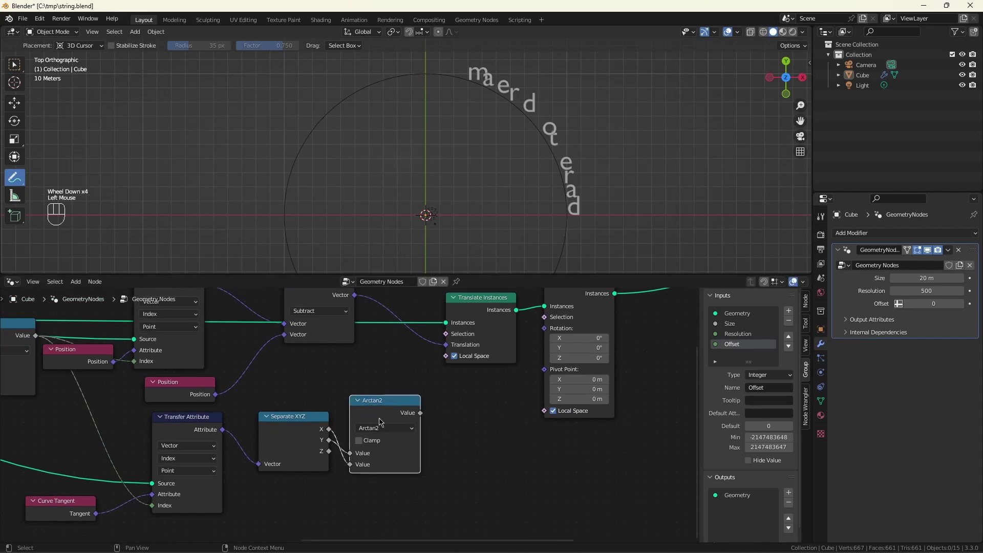
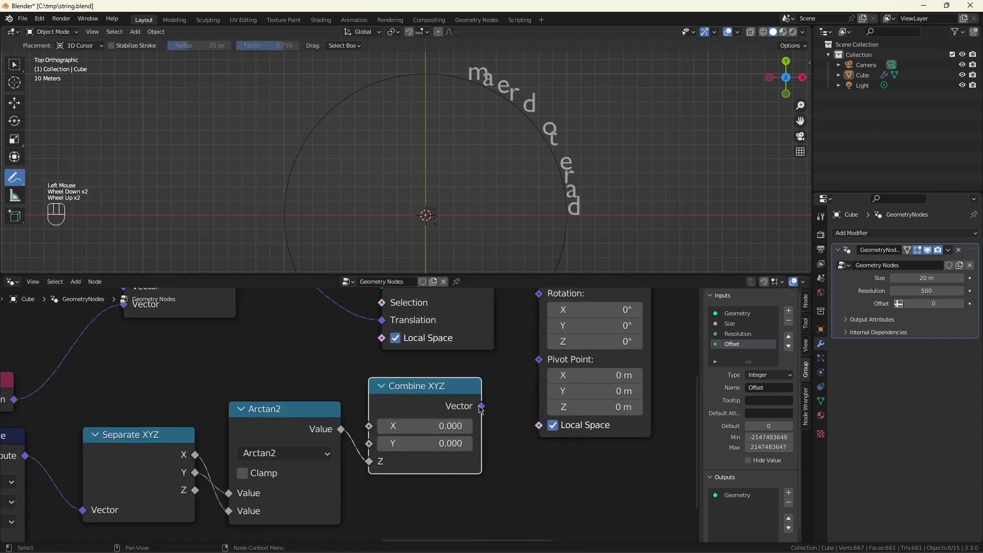
{"action": "scroll", "scroll_direction": "up", "scroll_amount": 3}
{"action": "left_click_drag", "start_coordinate": [481, 408], "coordinate": [541, 400]}
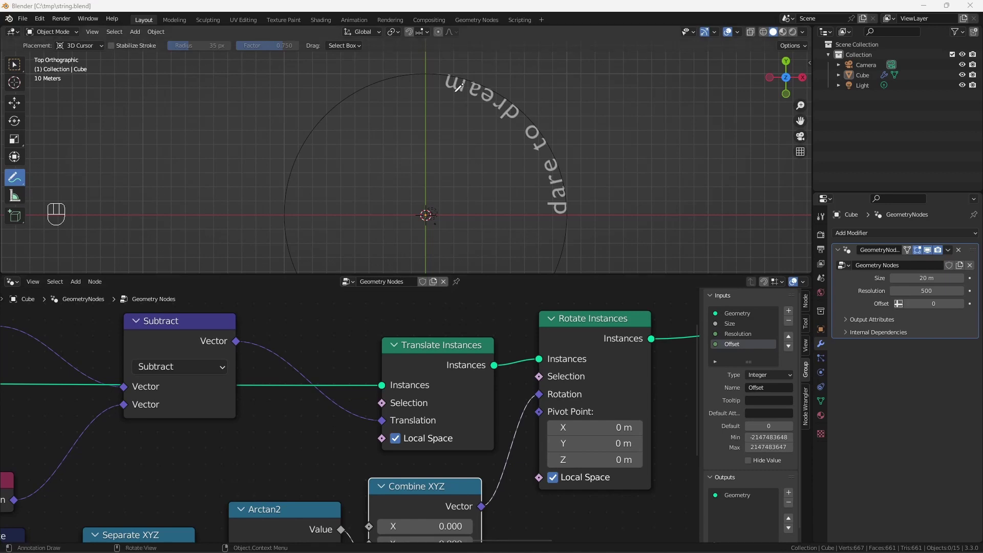
{"action": "scroll", "scroll_direction": "up", "scroll_amount": 3}
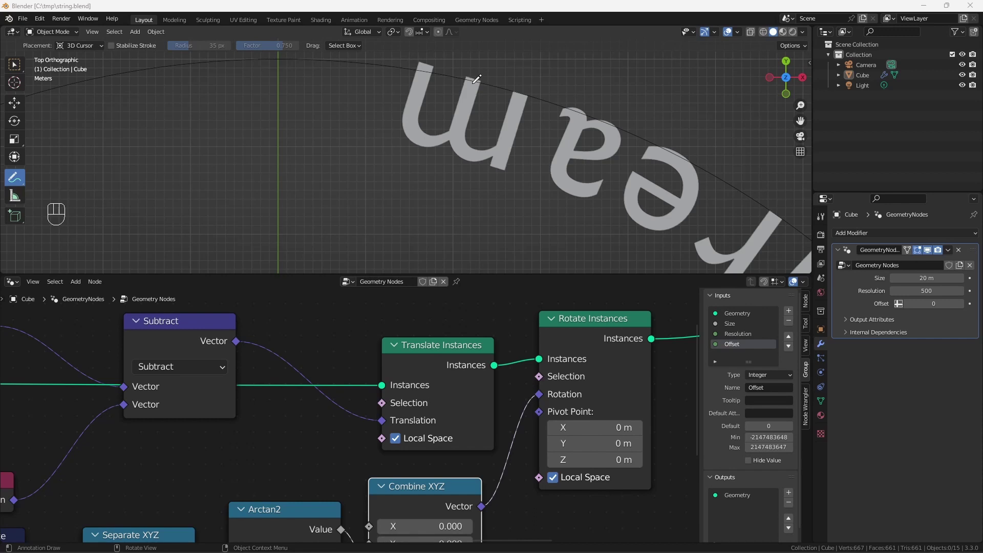
{"action": "scroll", "scroll_direction": "down", "scroll_amount": 3}
{"action": "scroll", "scroll_direction": "up", "scroll_amount": 3}
{"action": "scroll", "scroll_direction": "down", "scroll_amount": 3}
{"action": "scroll", "scroll_direction": "down", "scroll_amount": 3}
{"action": "scroll", "scroll_direction": "up", "scroll_amount": 3}
{"action": "left_click", "coordinate": [377, 338]}
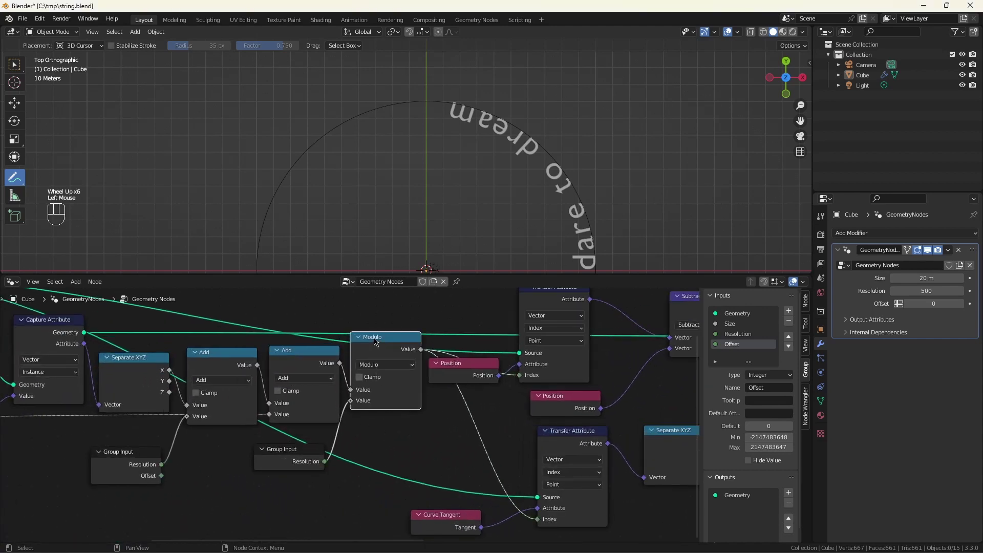
- Duplicate the Add and Modulo nodes and add a Divide node set to 3
{"action": "key", "text": "shift+d"}
{"action": "left_click", "coordinate": [358, 493]}
{"action": "scroll", "scroll_direction": "down", "scroll_amount": 3}
{"action": "scroll", "scroll_direction": "up", "scroll_amount": 3}
{"action": "scroll", "scroll_direction": "down", "scroll_amount": 3}
{"action": "left_click", "coordinate": [93, 330]}
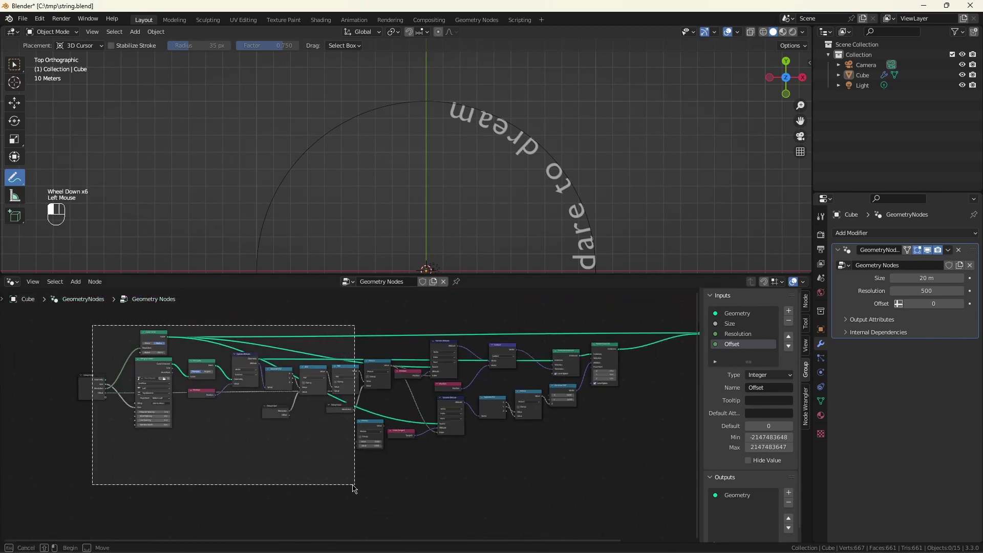
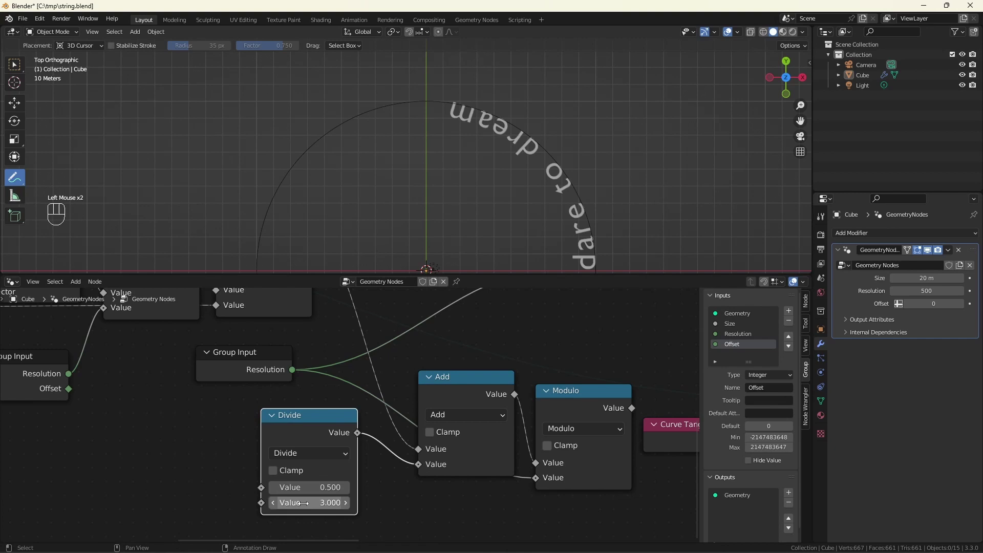
{"action": "scroll", "scroll_direction": "down", "scroll_amount": 3}
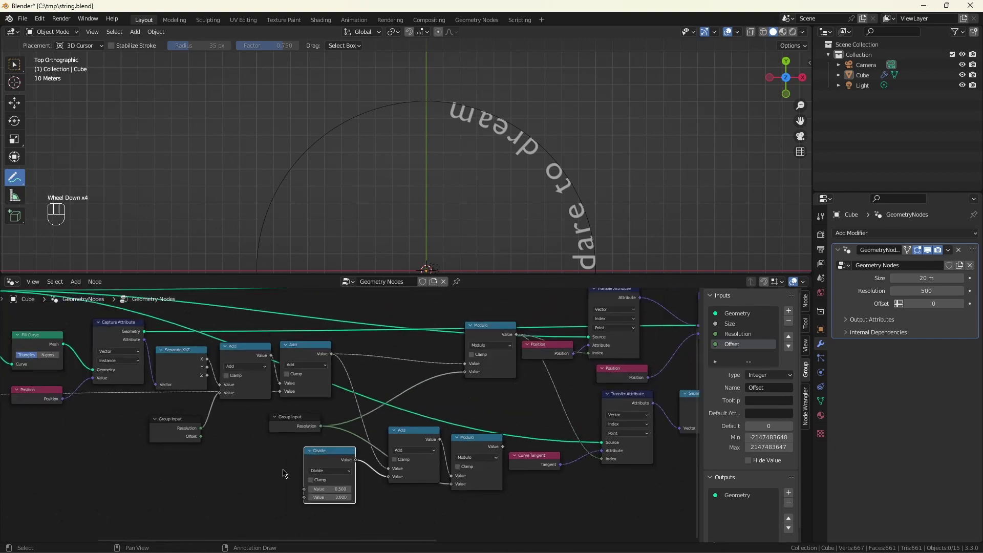
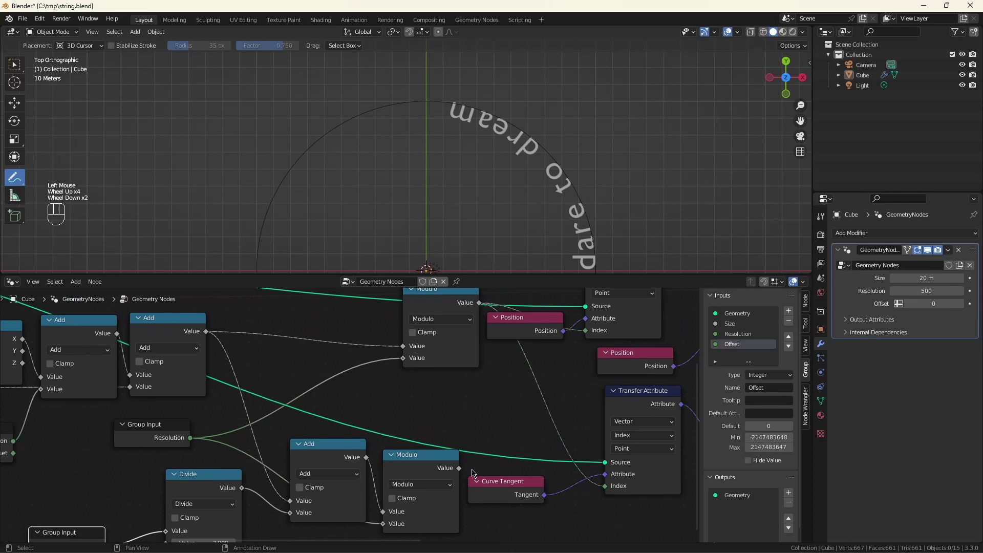
- Wire the new Modulo result into the Curve Tangent Transfer Attribute index and save the blend file
{"action": "left_click", "coordinate": [461, 467]}
{"action": "left_click_drag", "start_coordinate": [542, 462], "coordinate": [602, 488]}
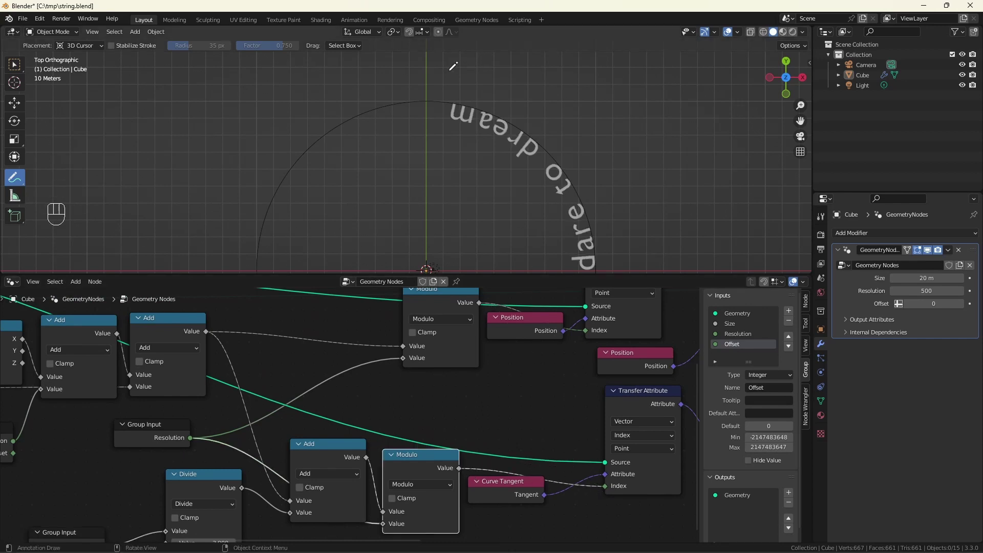
{"action": "scroll", "scroll_direction": "up", "scroll_amount": 3}
{"action": "scroll", "scroll_direction": "down", "scroll_amount": 3}
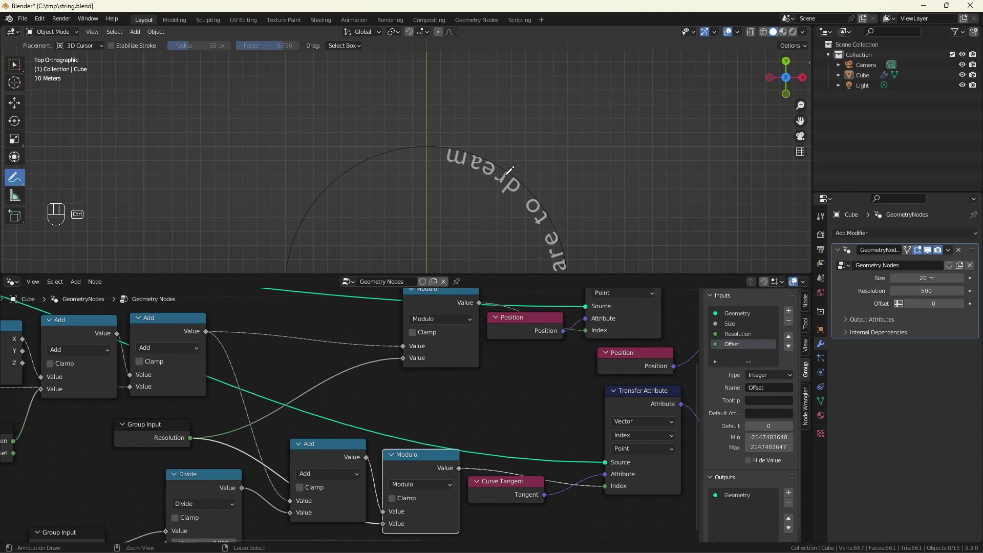
{"action": "key", "text": "ctrl+s"}
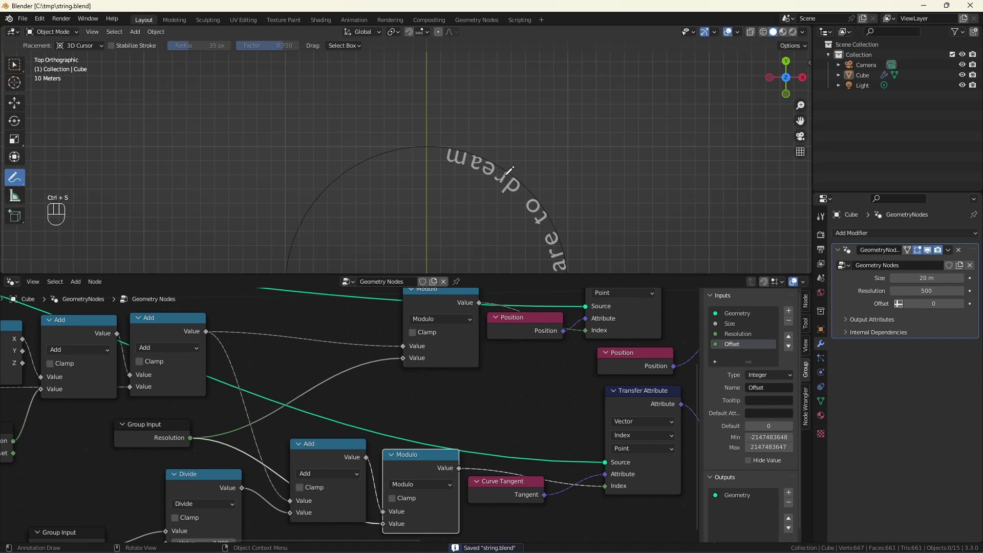
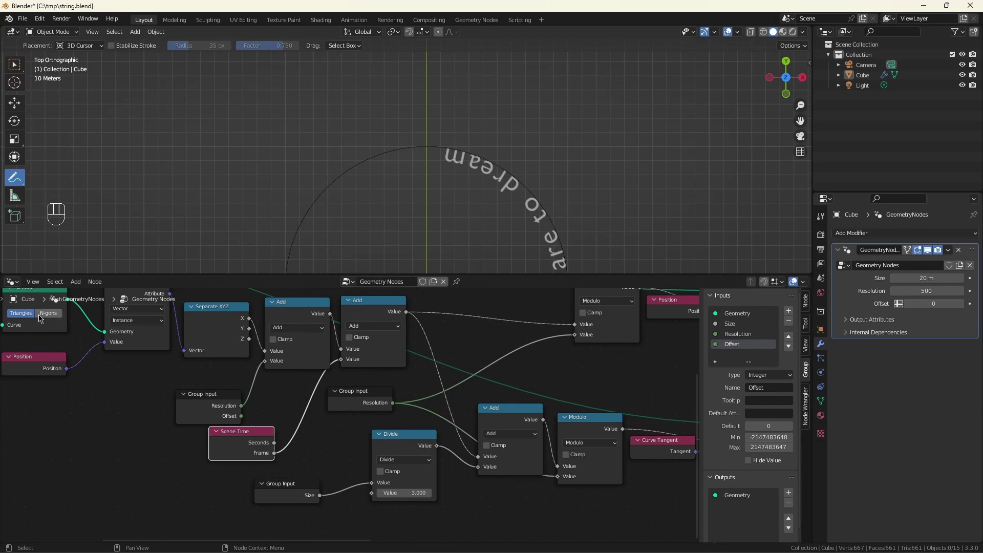
- Feed Scene Time Frame into the Add node and bring up the editor type list
{"action": "left_click_drag", "start_coordinate": [13, 277], "coordinate": [167, 347]}
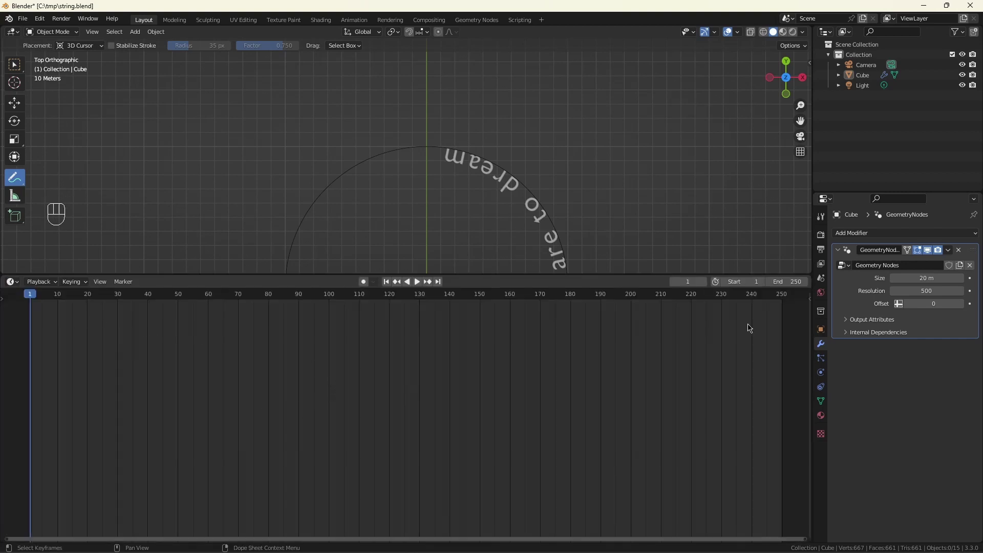
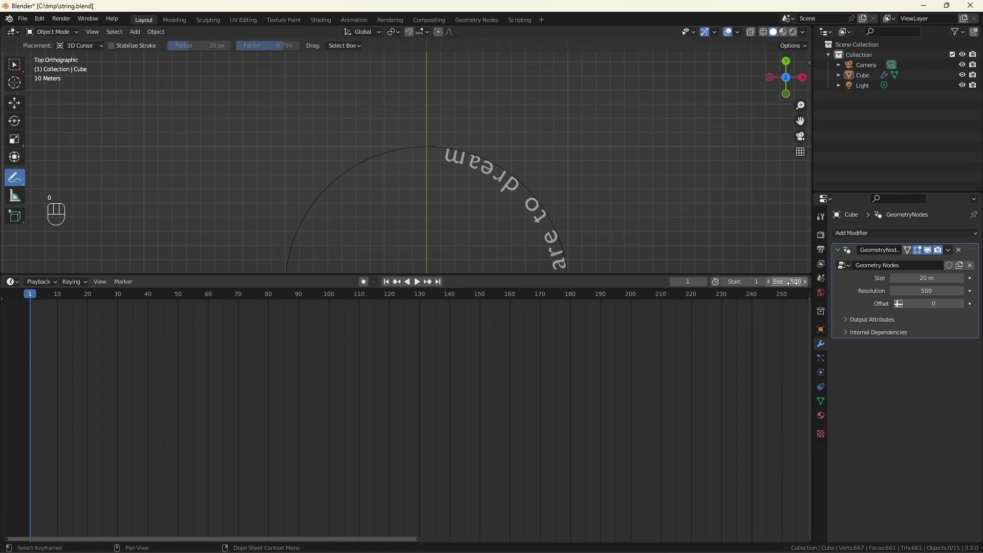
- With the timeline end at frame 500, play the animation so the text travels the circle
{"action": "key", "text": "space"}
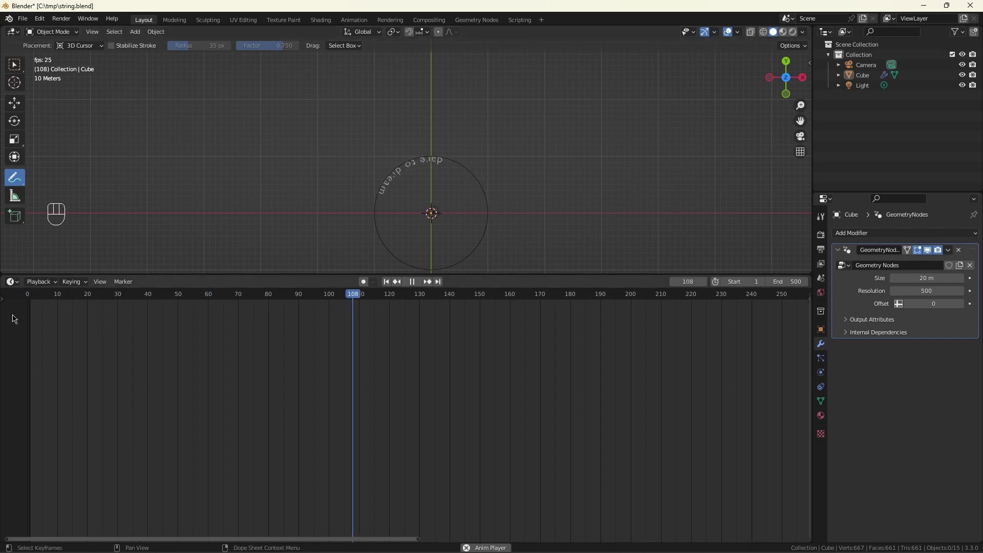
- Switch the lower editor back to Geometry Nodes and stop playback around frame 353
{"action": "left_click_drag", "start_coordinate": [12, 287], "coordinate": [46, 368]}
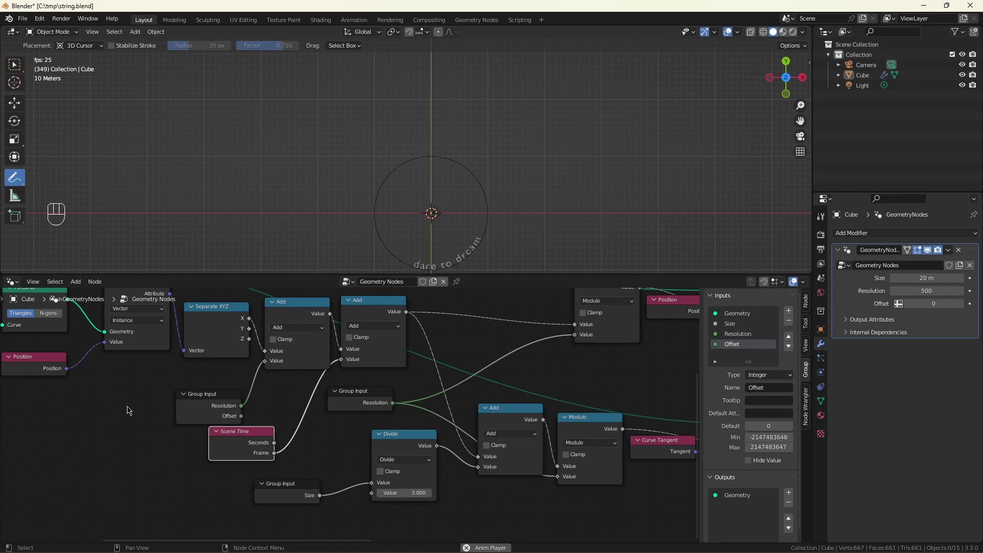
{"action": "key", "text": "space"}
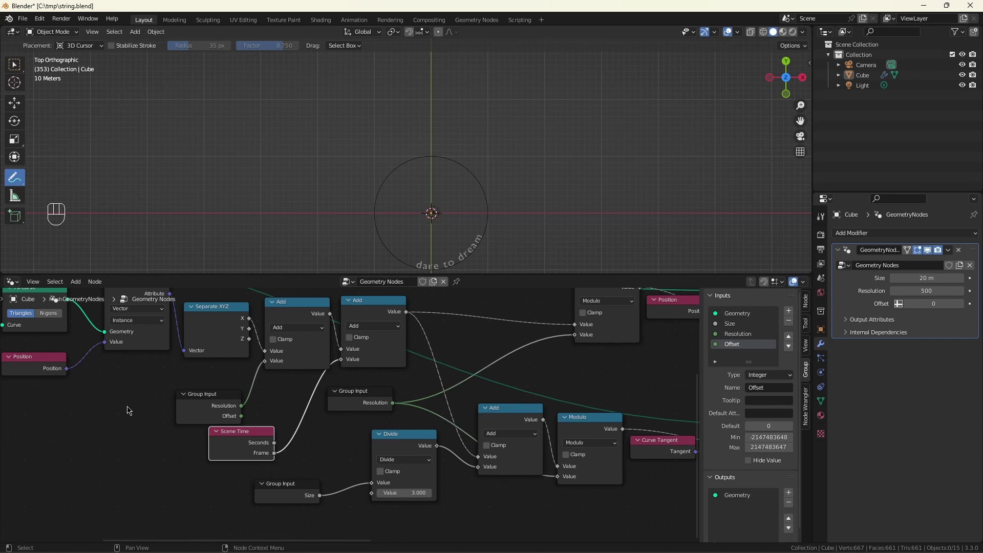